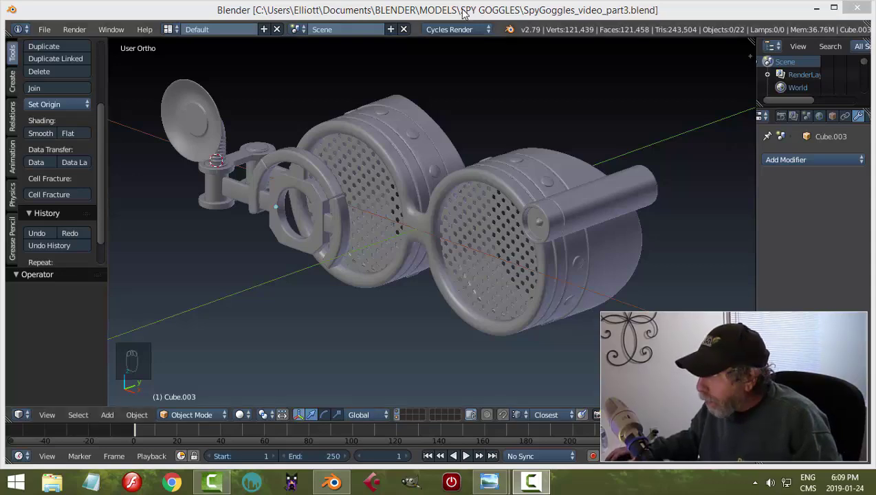
Step: Place the 3D cursor pivot at the centre of the horn's threaded base ring
left_click_drag(298, 181, 447, 210)
left_click_drag(448, 210, 506, 236)
middle_click(506, 236)
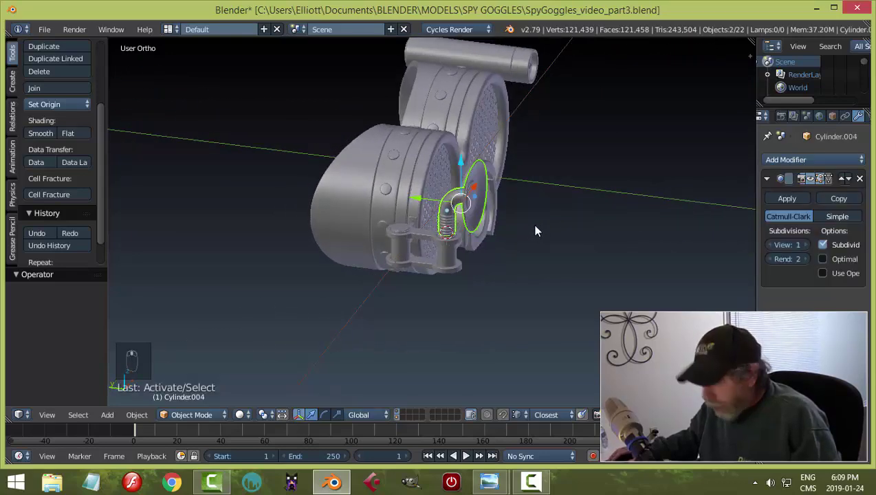
key("r")
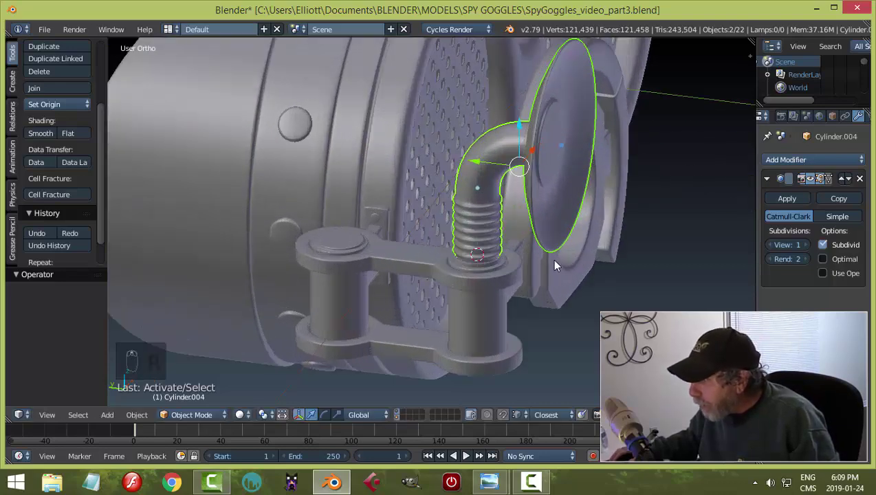
middle_click(484, 224)
key("Tab")
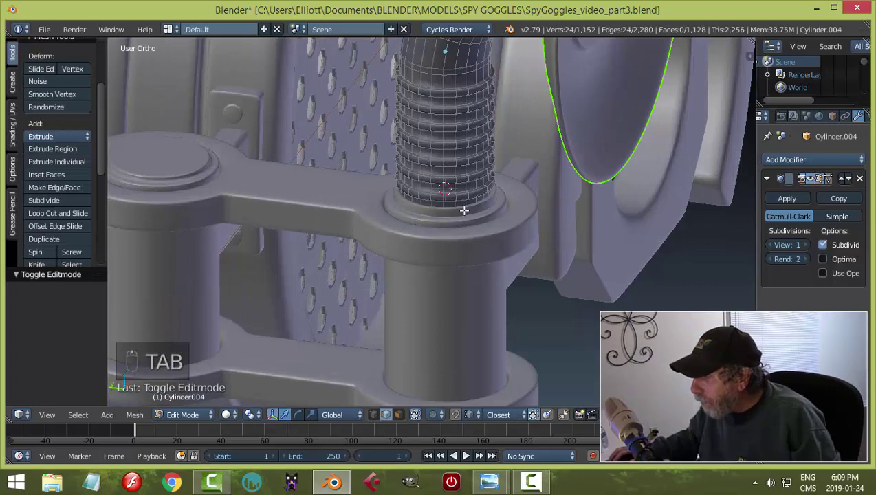
key("ctrl+Tab")
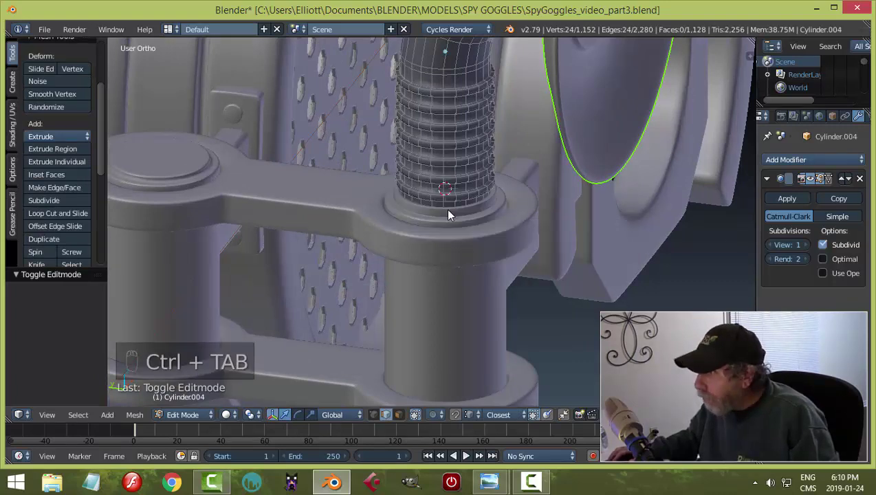
key("Tab")
left_click(454, 234)
key("Tab")
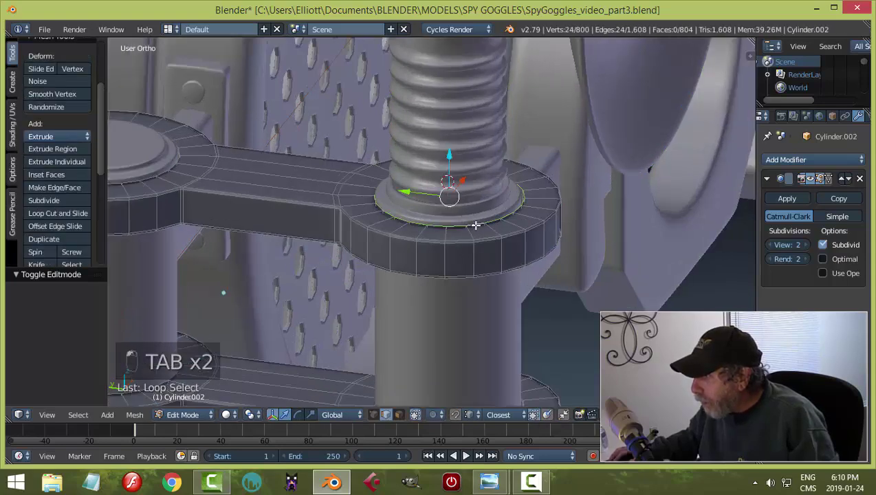
key("shift+s")
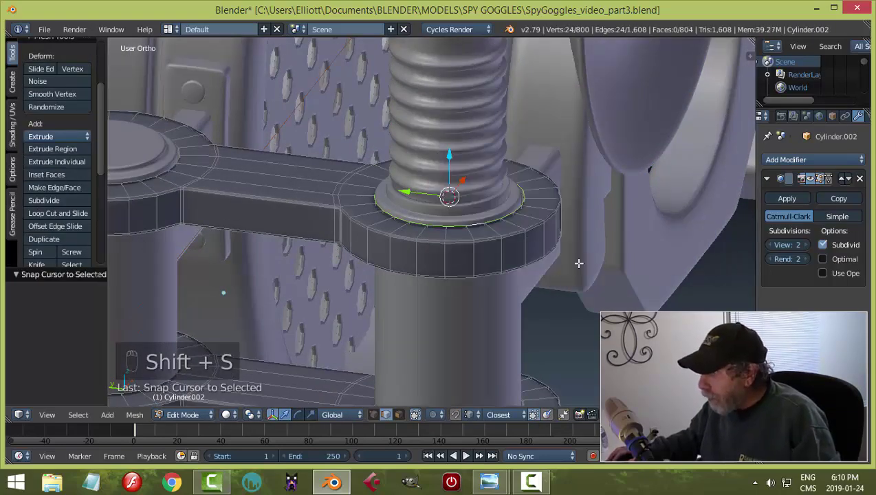
key("a")
Step: Rotate the listening horn -26.5 degrees around Z about that base pivot, then deselect
key("Tab")
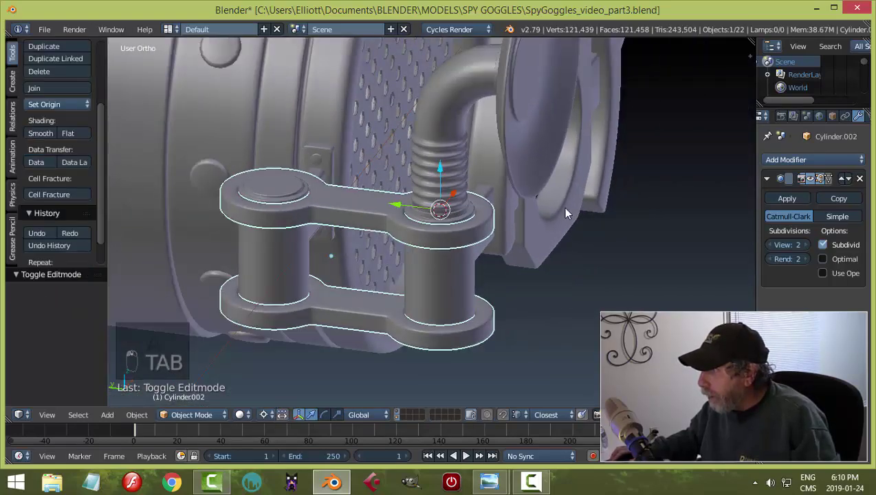
left_click_drag(492, 148, 532, 218)
key("r")
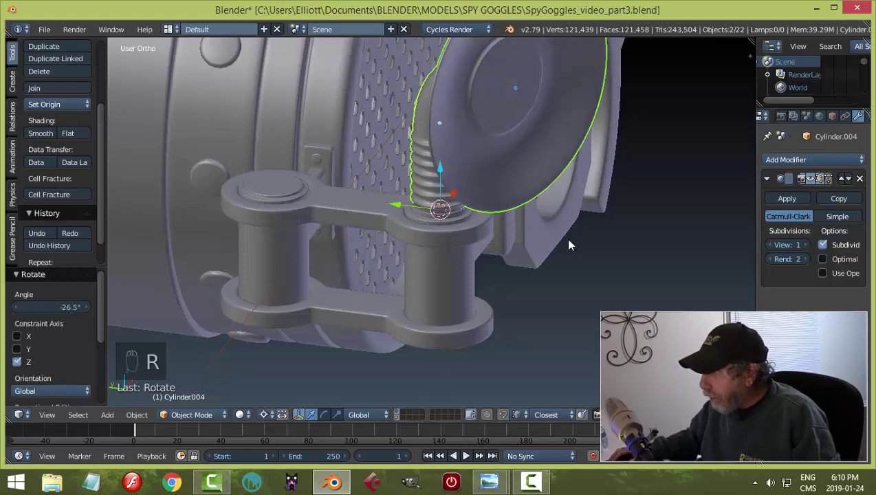
key("a")
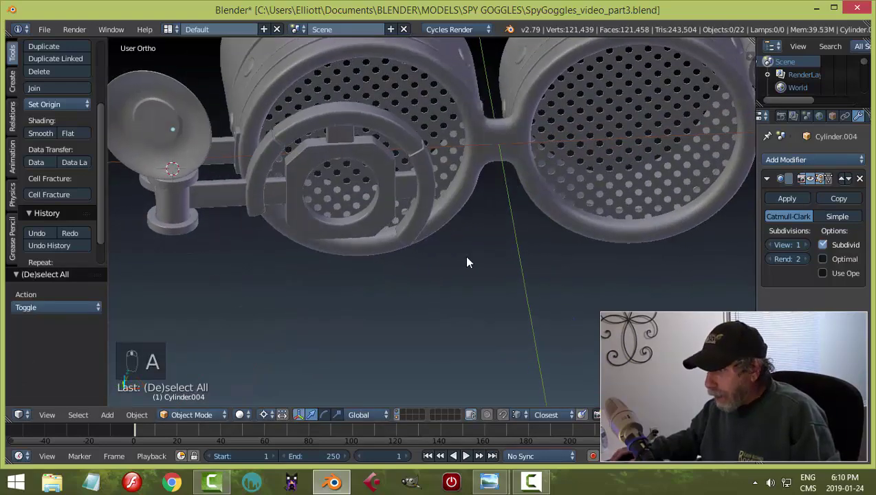
Step: Add two edge loops near the end of the right lens's side tube
left_click_drag(277, 420, 586, 236)
left_click_drag(586, 236, 397, 191)
left_click_drag(397, 191, 421, 194)
key("Tab")
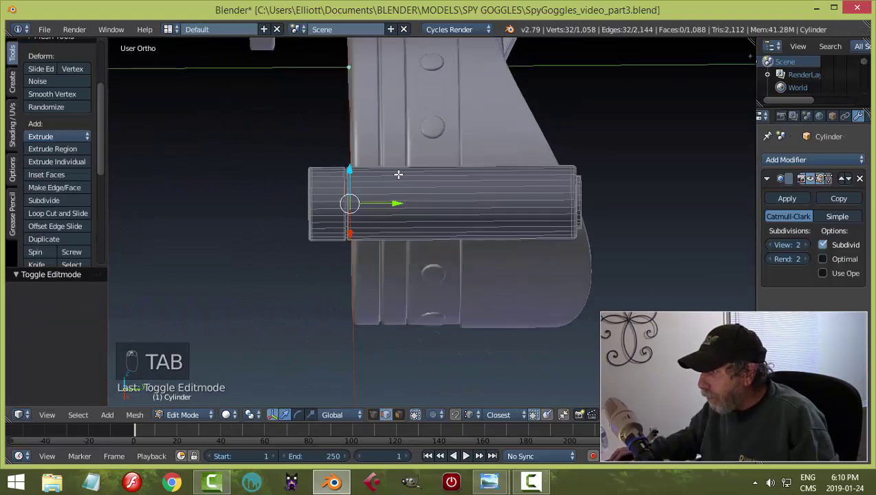
key("ctrl+r")
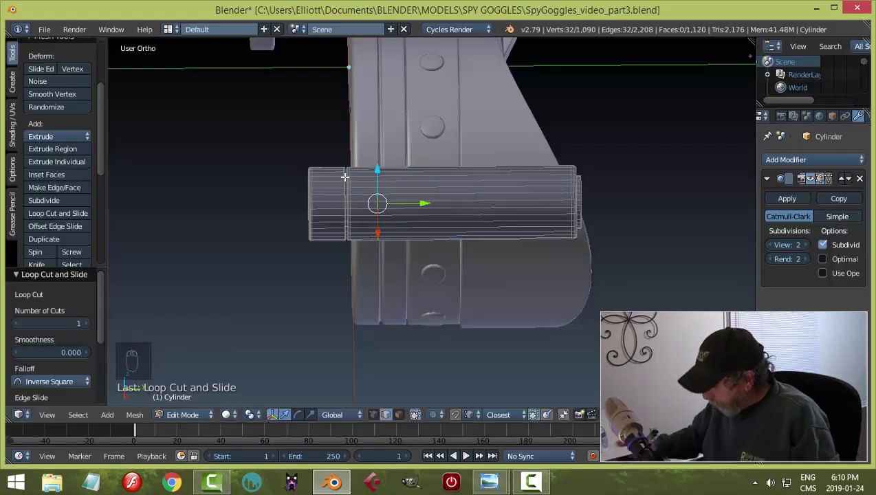
key("KP_3")
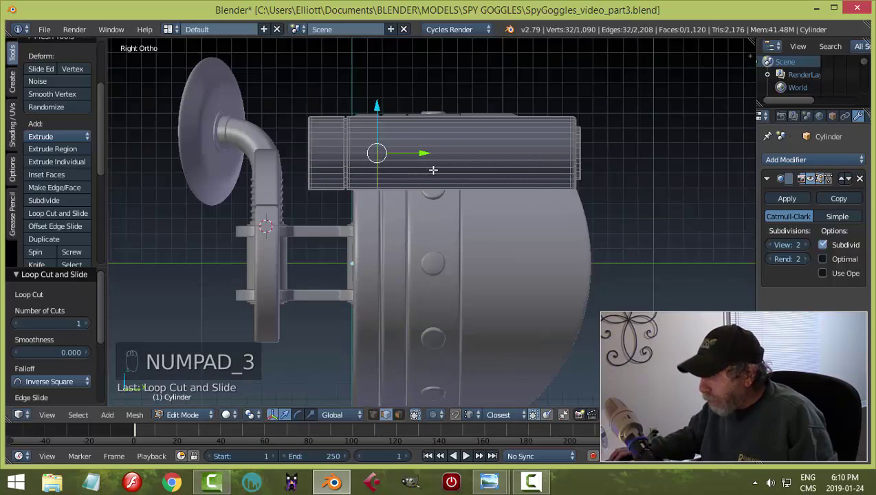
key("ctrl+r")
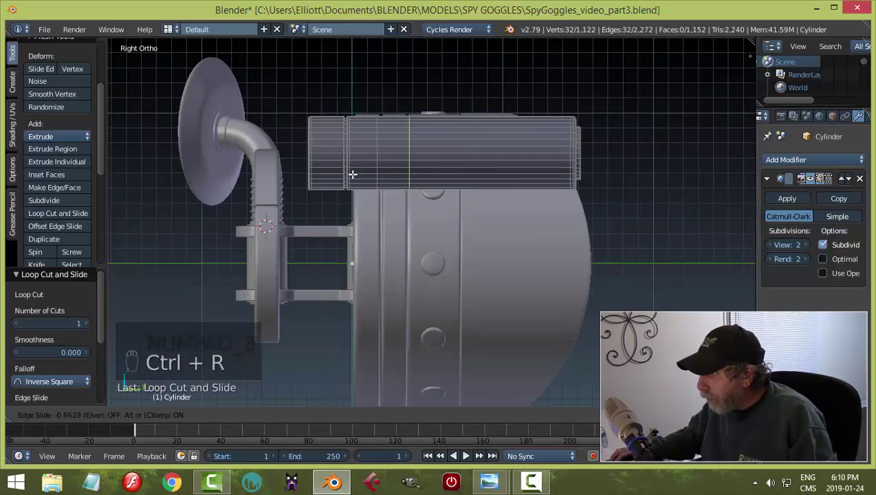
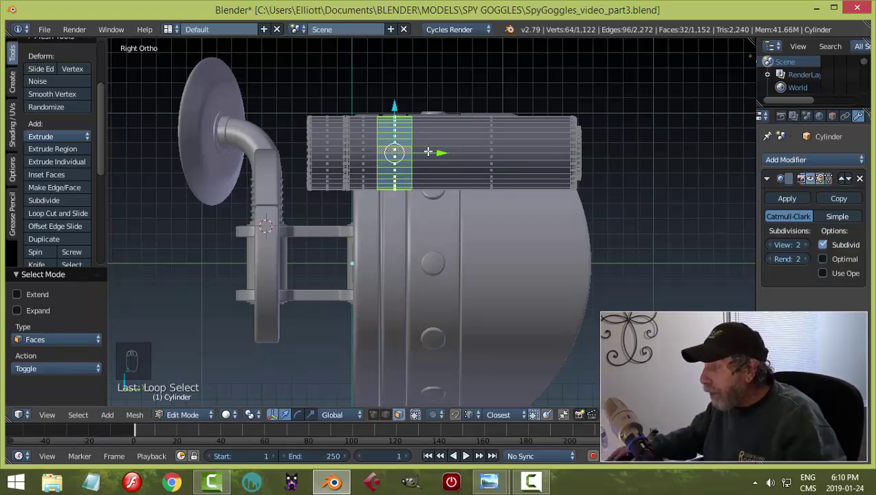
Step: Press the face ring inward into a recessed groove and add three tightening edge loops around it
key("e")
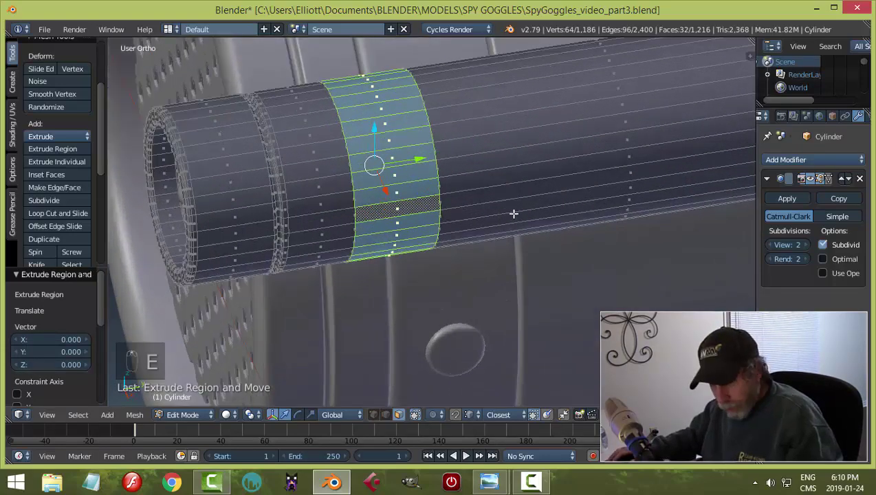
key("alt+s")
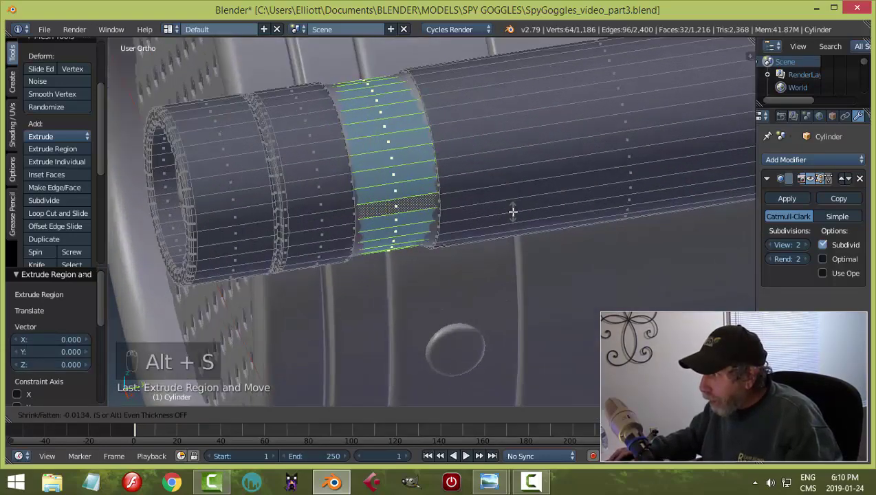
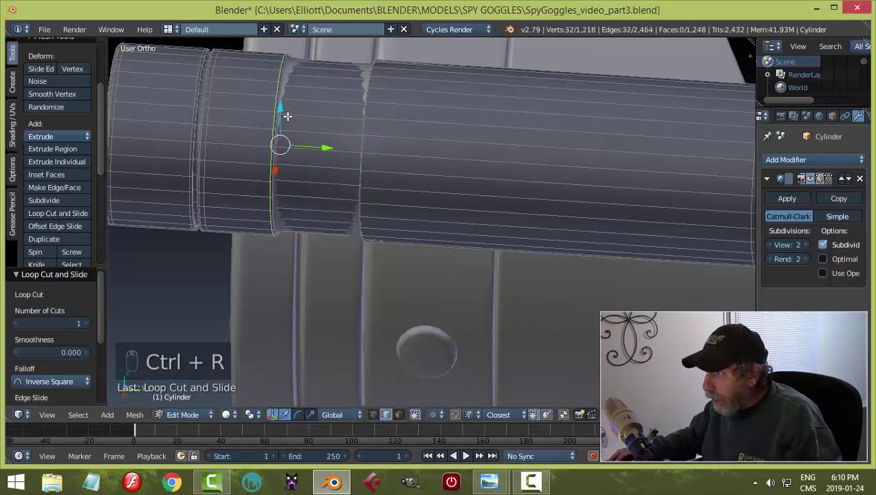
key("ctrl+r")
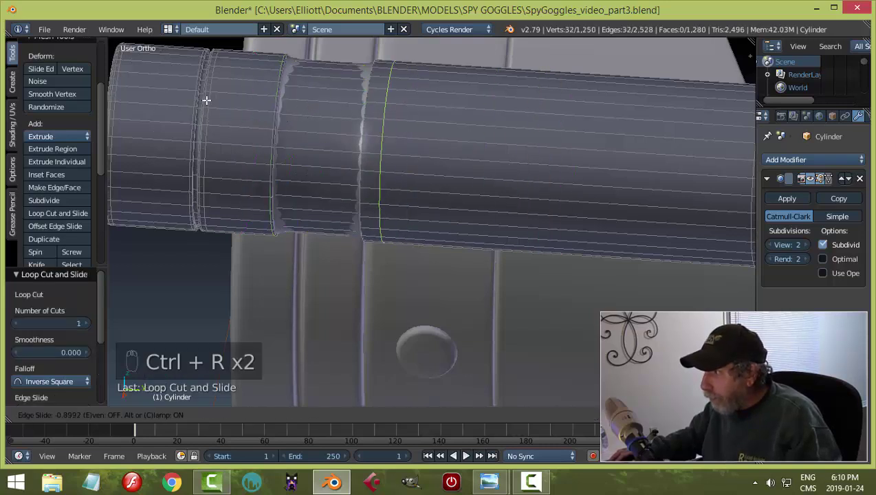
key("ctrl+r")
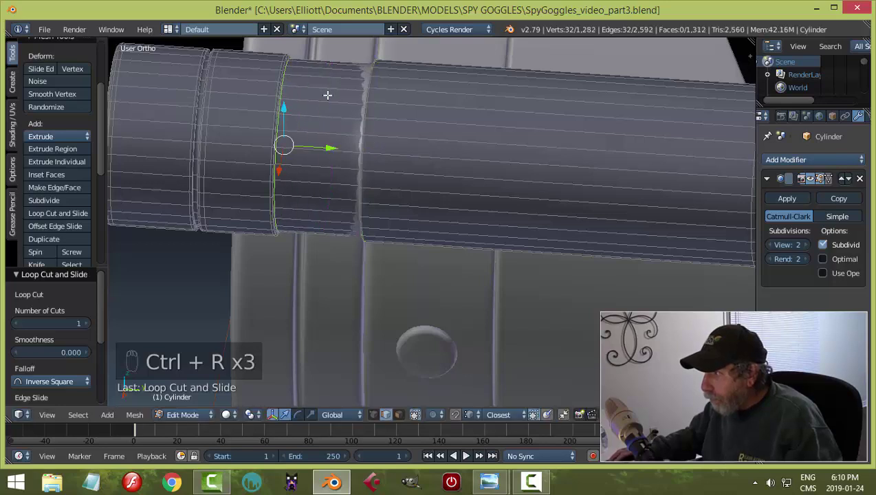
key("ctrl+r")
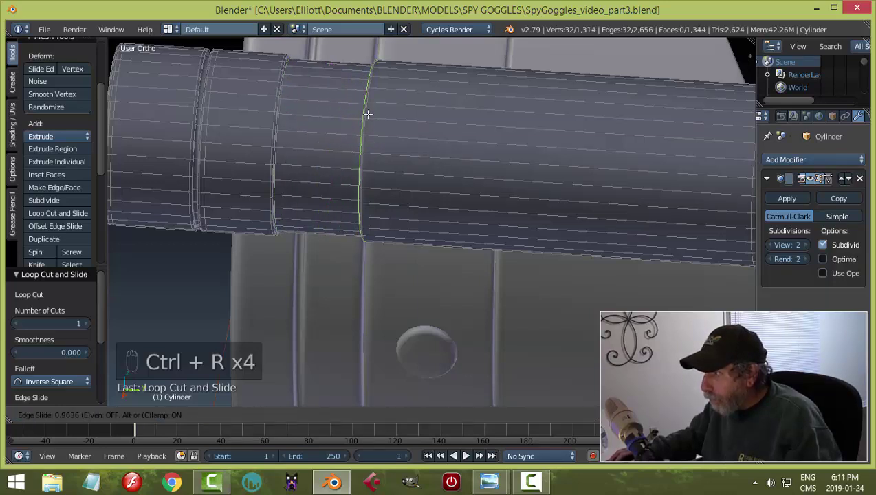
key("Tab")
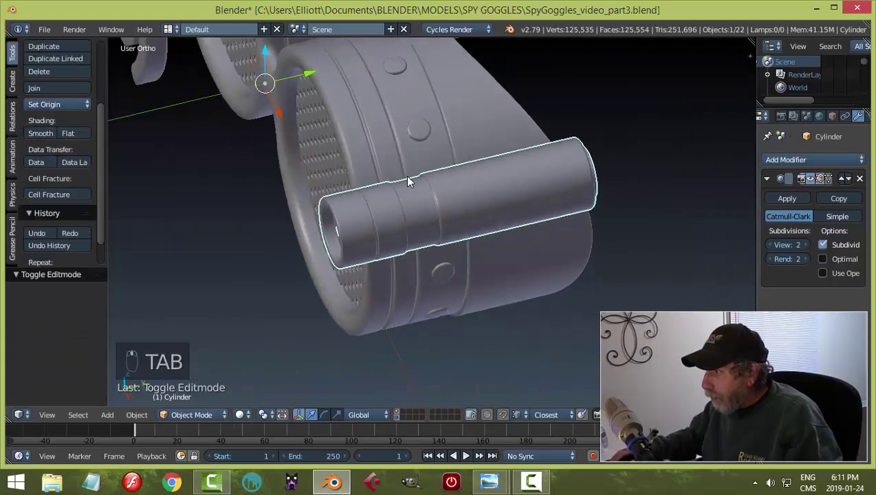
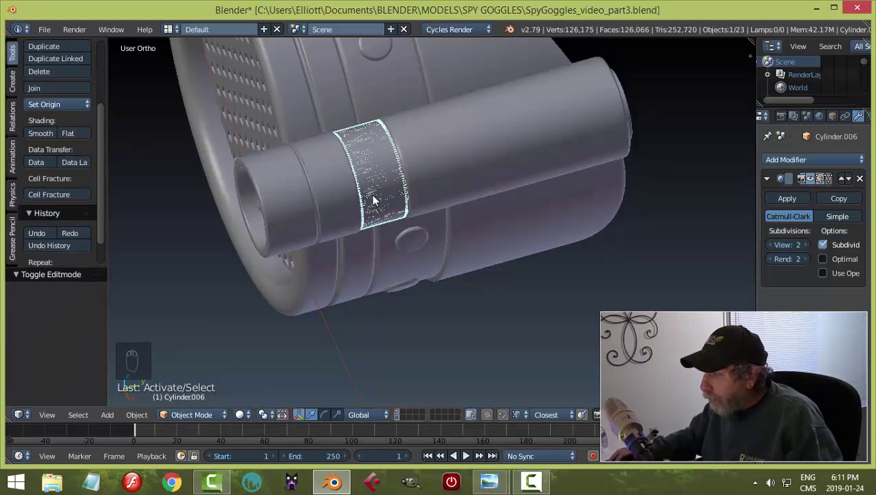
Step: Separate the duplicated groove faces into their own band object and start editing its mesh
left_click_drag(63, 104, 343, 195)
key("shift+s")
left_click_drag(378, 201, 496, 192)
key("Tab")
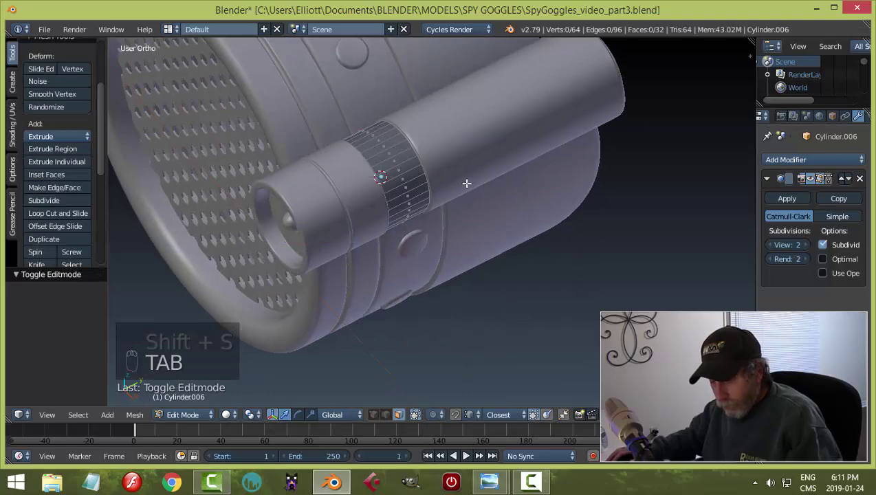
Step: Scale the whole band ring slightly smaller and narrower along the tube's length
key("a")
key("KP_3")
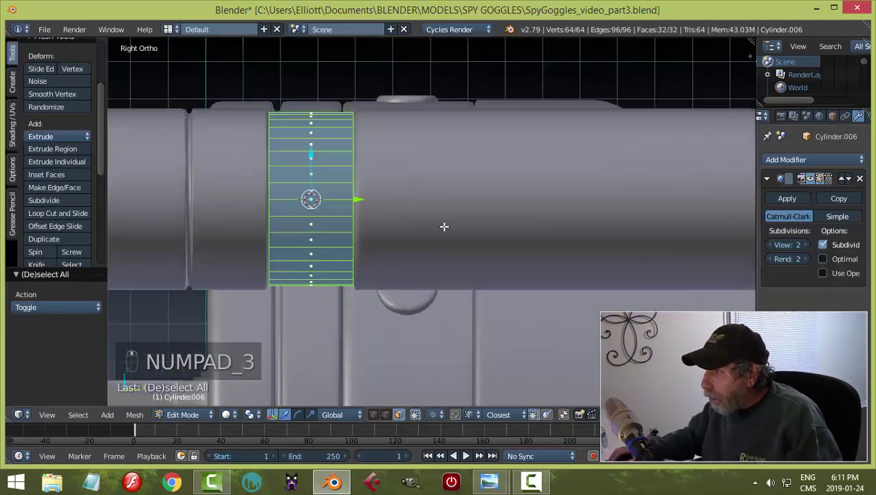
key("s")
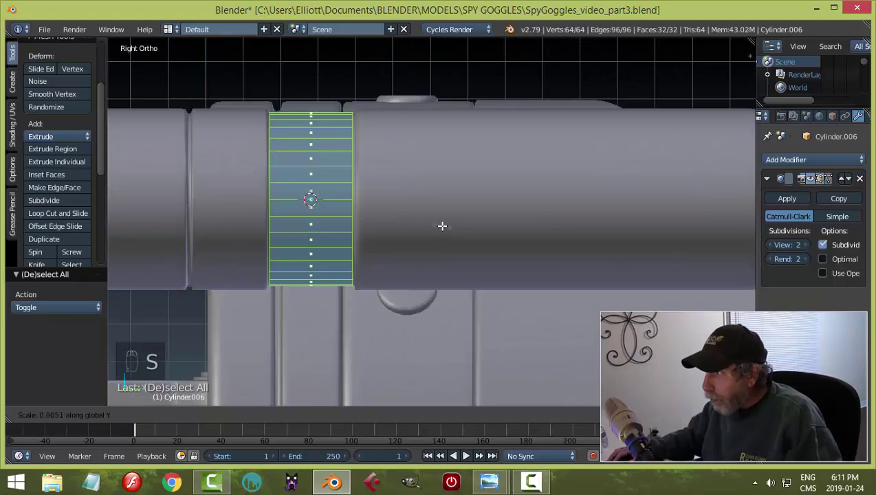
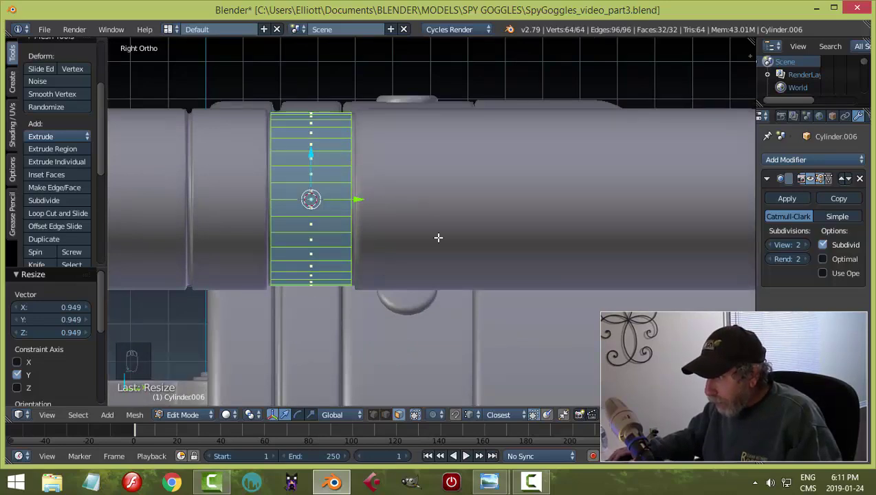
key("s")
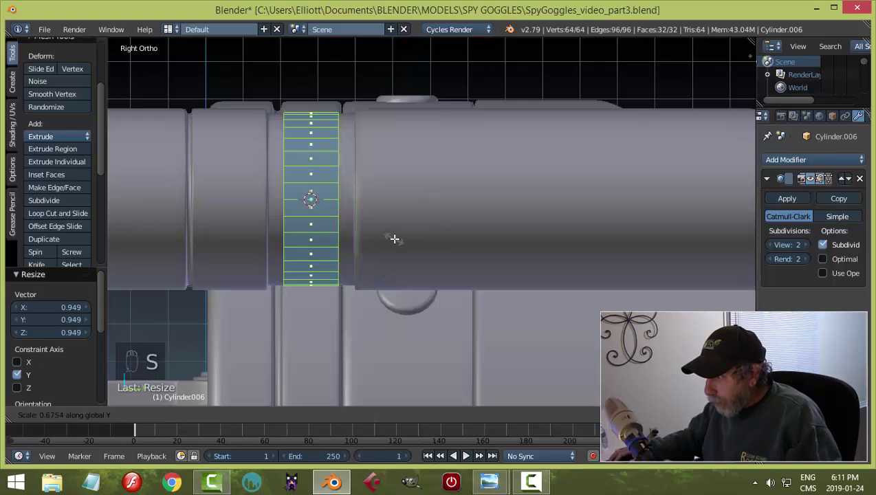
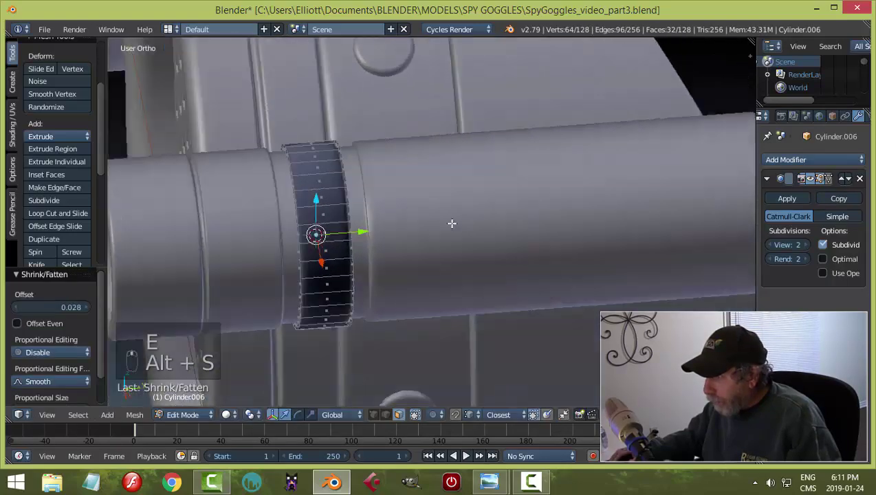
key("a")
key("a")
Step: Add extra edge loops across the band to smooth it into a raised collar, then finish editing
key("ctrl+n")
key("ctrl+r")
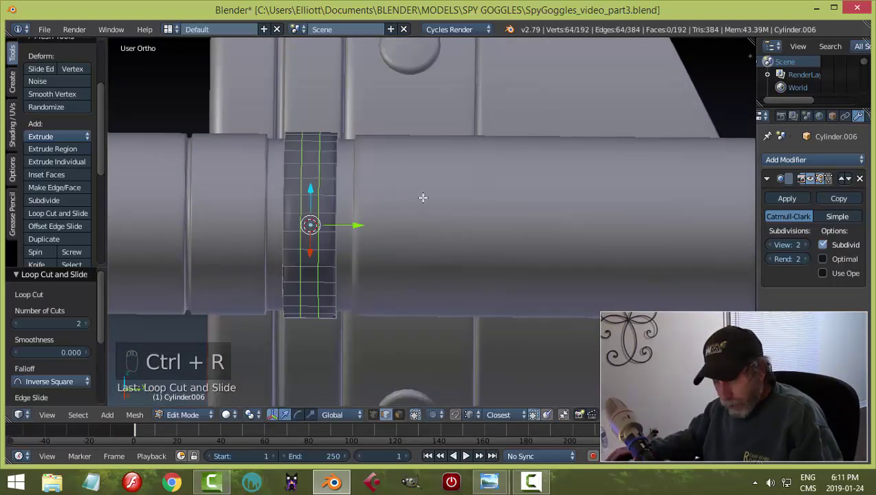
key("s")
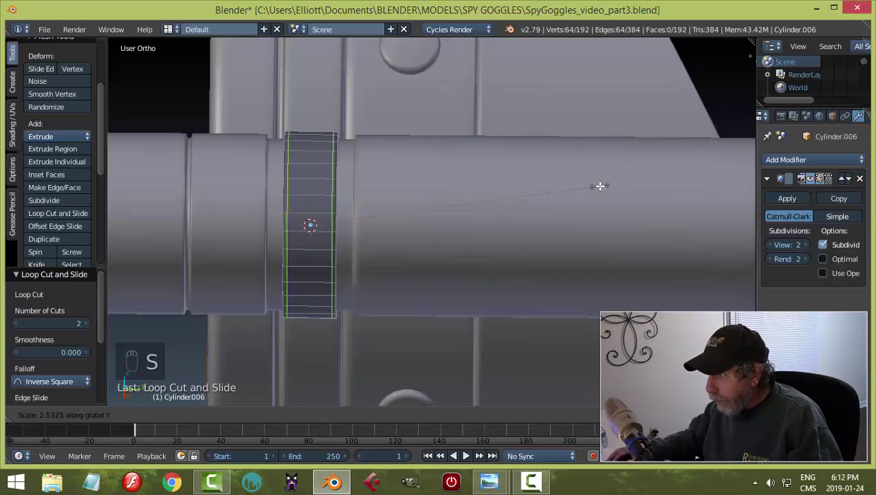
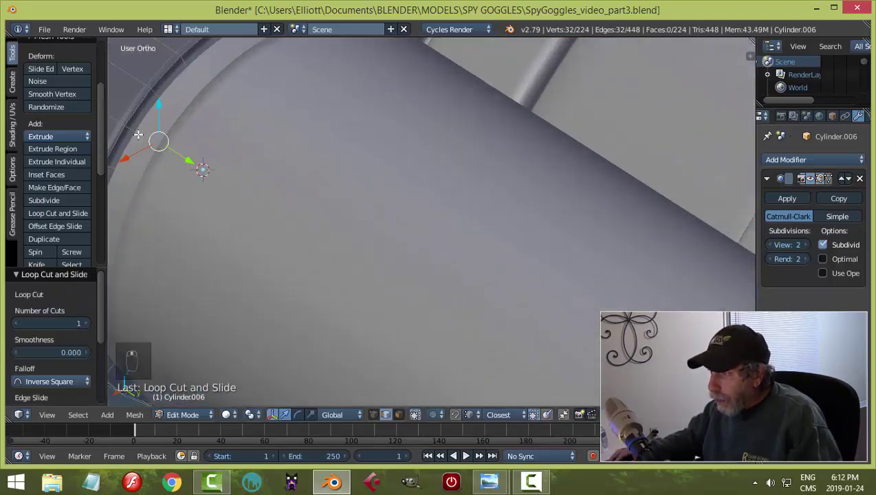
key("ctrl+r")
key("Tab")
key("a")
middle_click(501, 143)
left_click_drag(501, 143, 450, 183)
left_click_drag(495, 154, 490, 159)
middle_click(449, 182)
middle_click(429, 190)
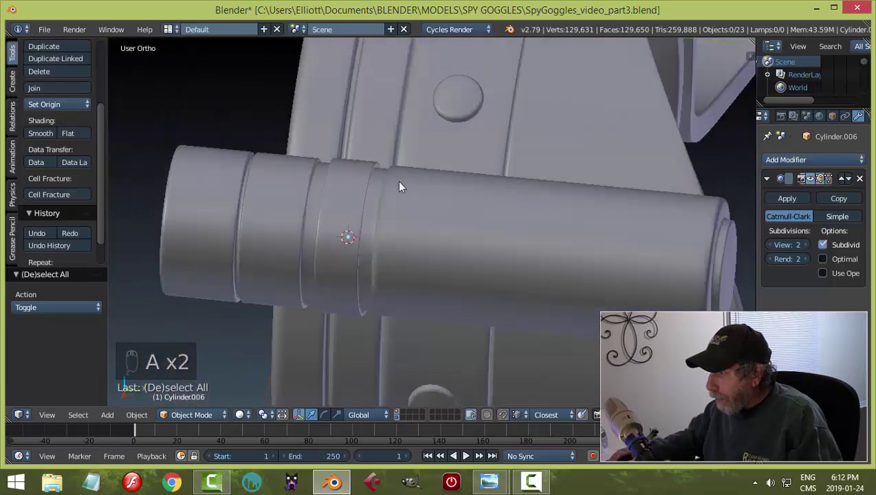
Step: Scale the tube's recessed groove faces narrower along Y so the collar sits snugly inside
left_click(467, 225)
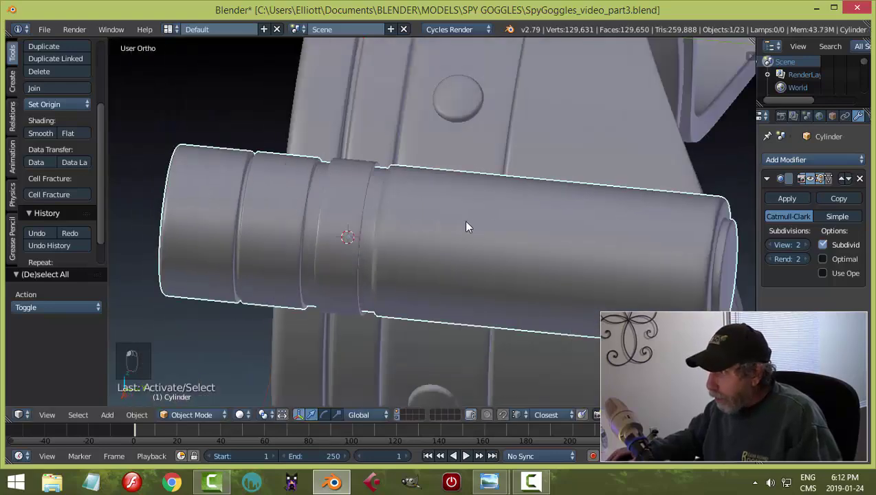
key("Tab")
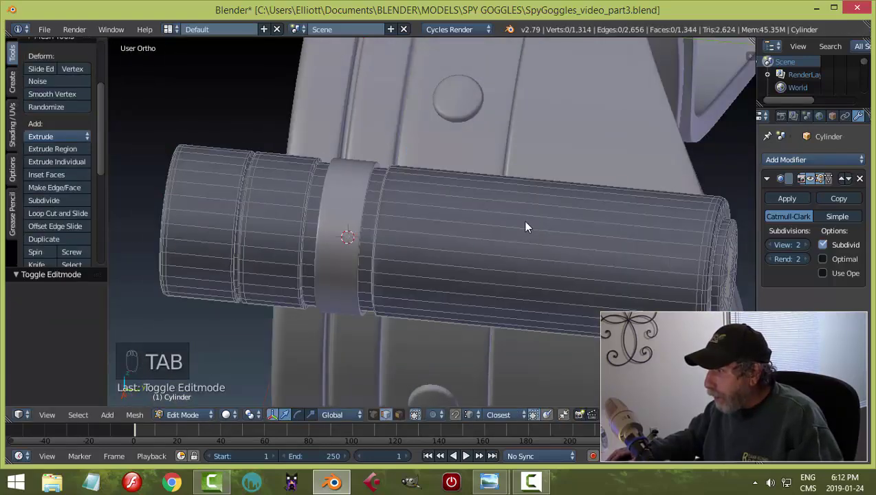
key("KP_3")
key("z")
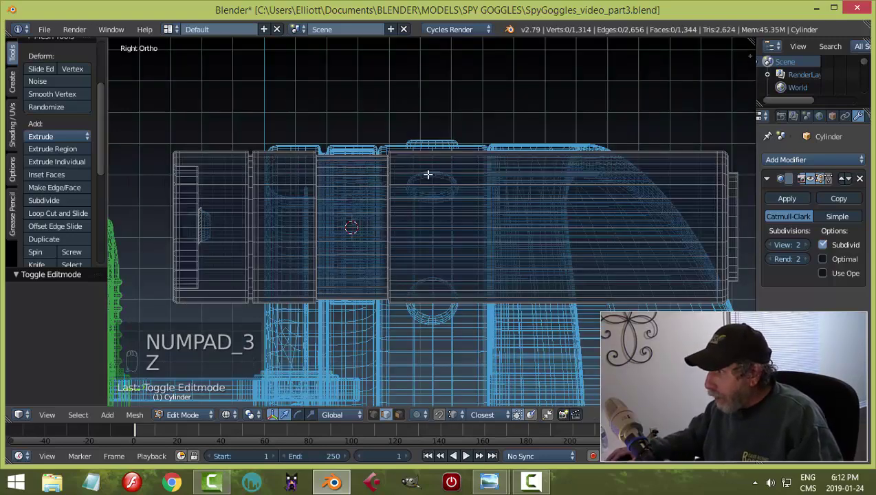
key("b")
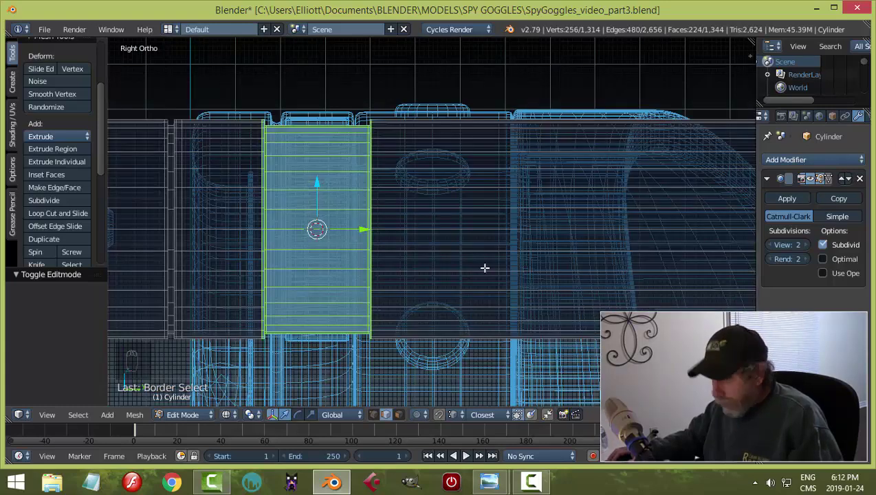
key("s")
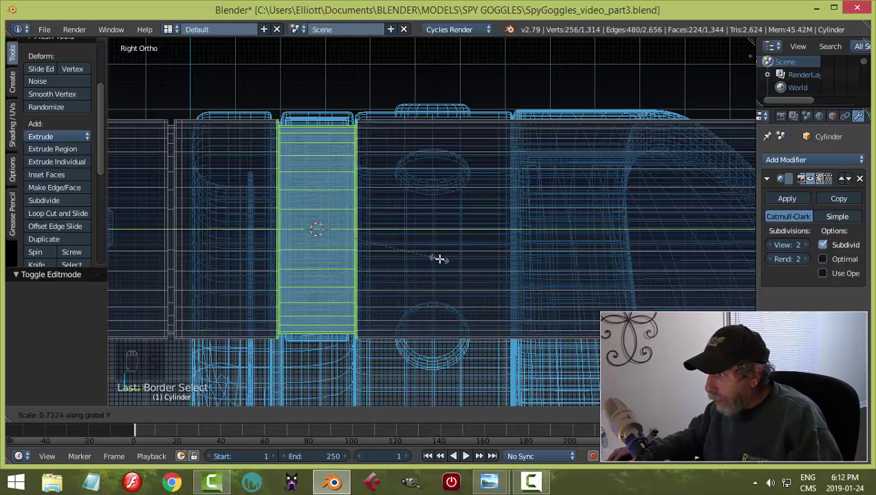
key("z")
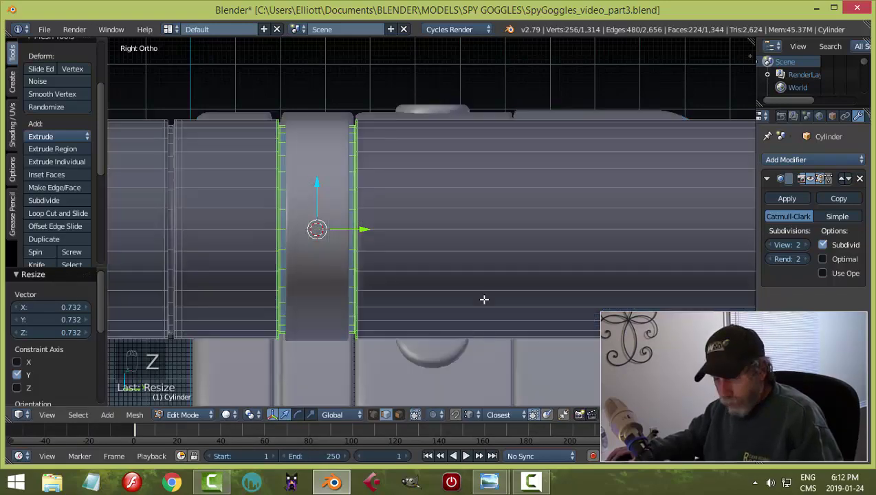
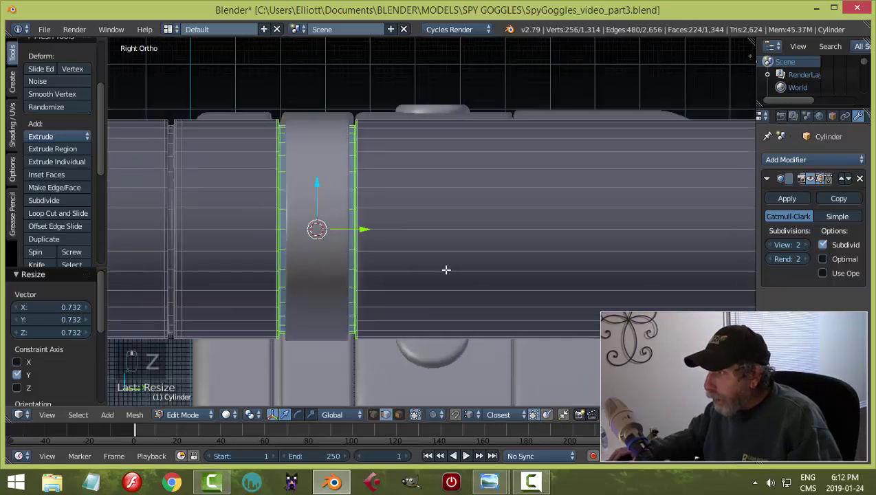
key("s")
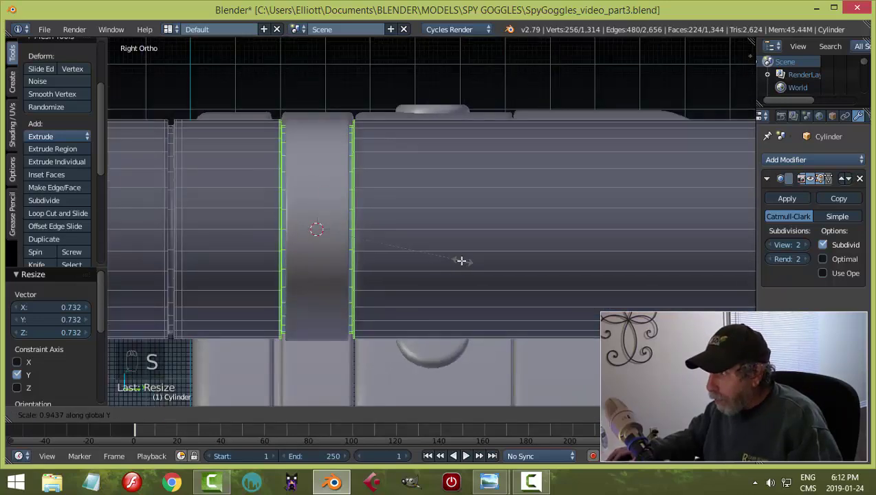
key("a")
key("Tab")
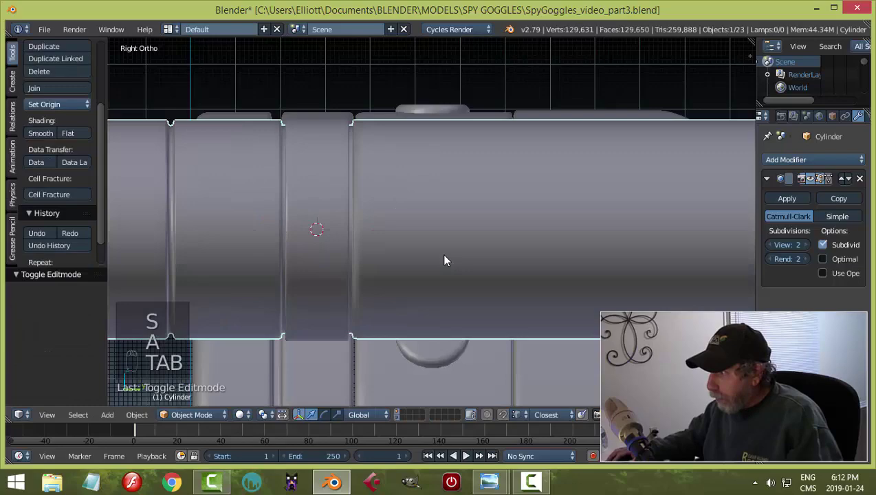
key("a")
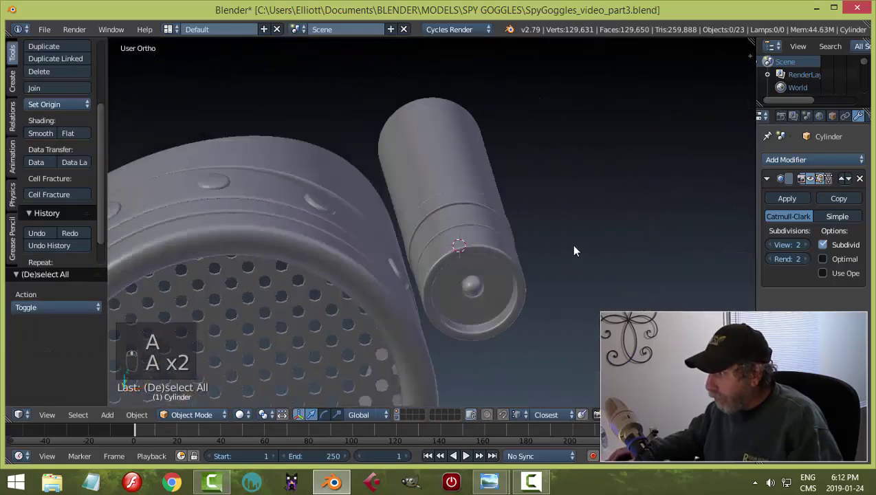
middle_click(462, 251)
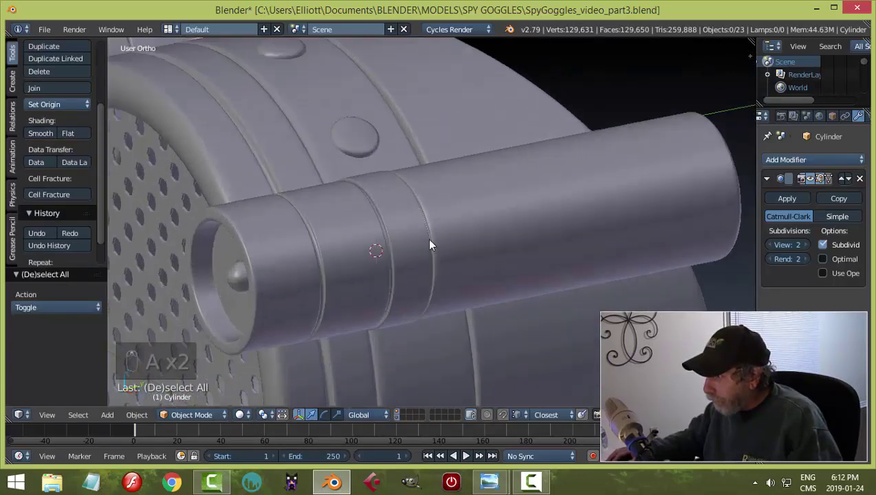
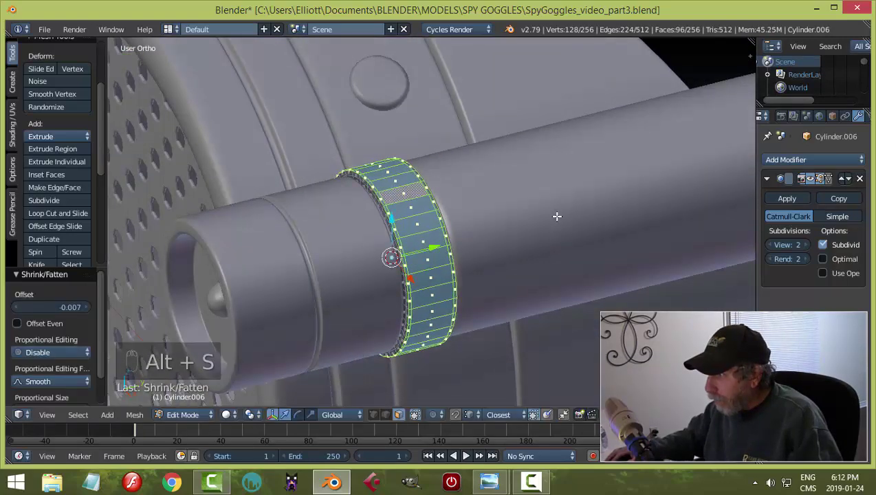
Step: Extrude the ring's lower edges into a short mounting tab toward the goggle body
key("Tab")
left_click_drag(514, 231, 627, 212)
middle_click(639, 208)
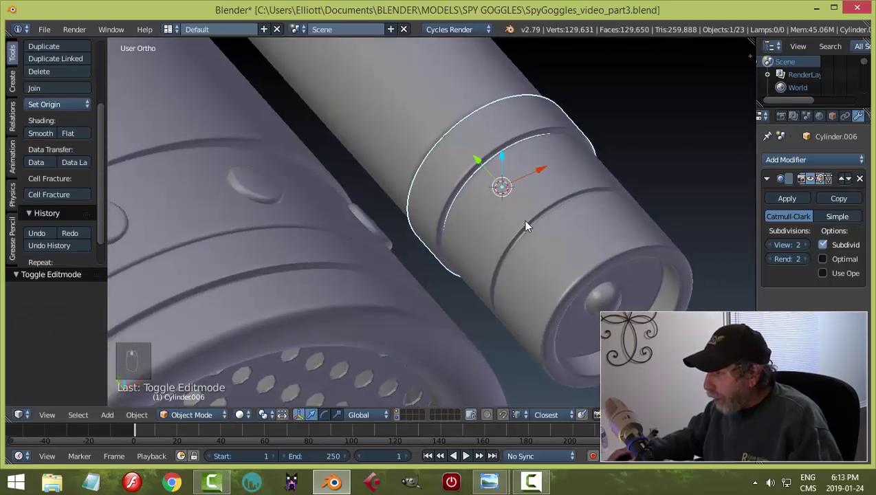
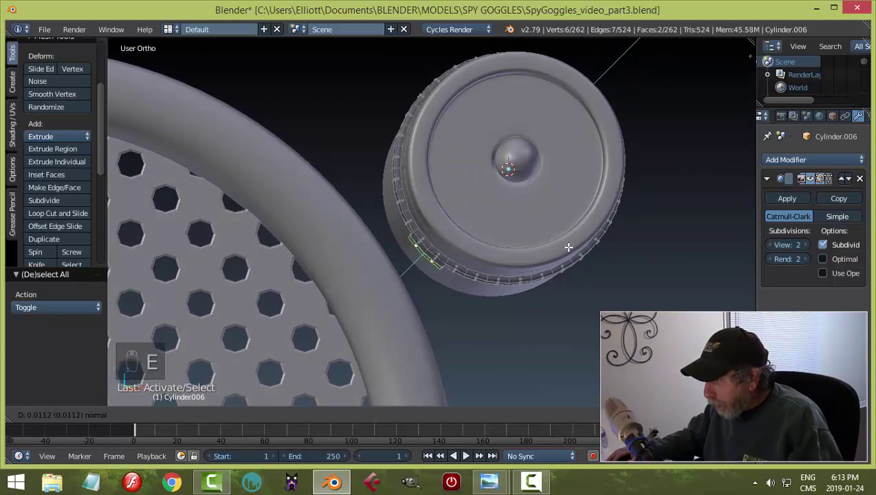
key("e")
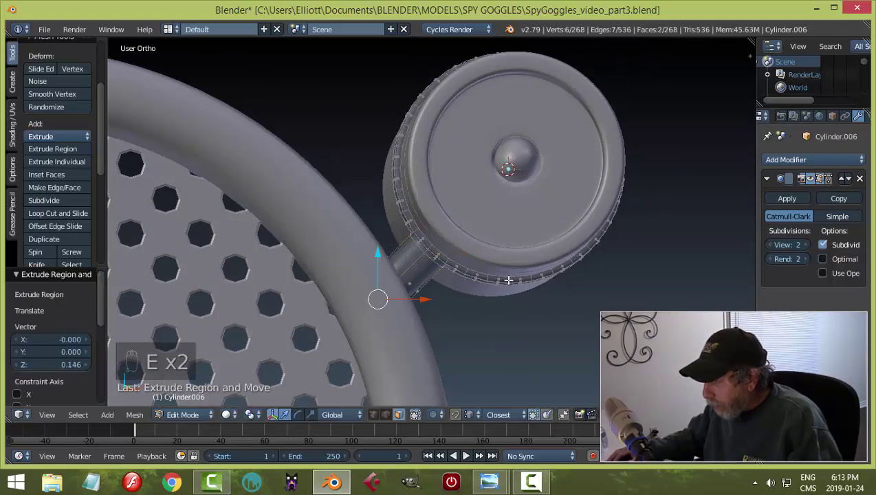
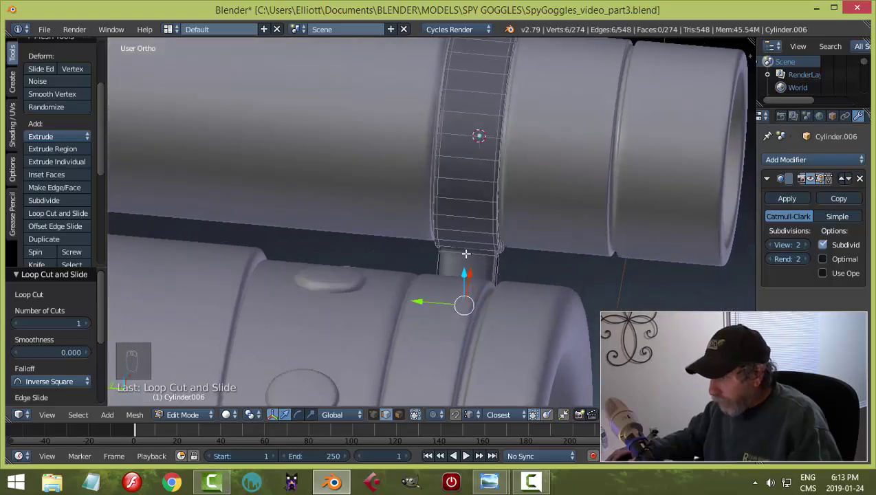
Step: Add a centre edge loop through the ring, resize it along one axis and finish editing
key("ctrl+r")
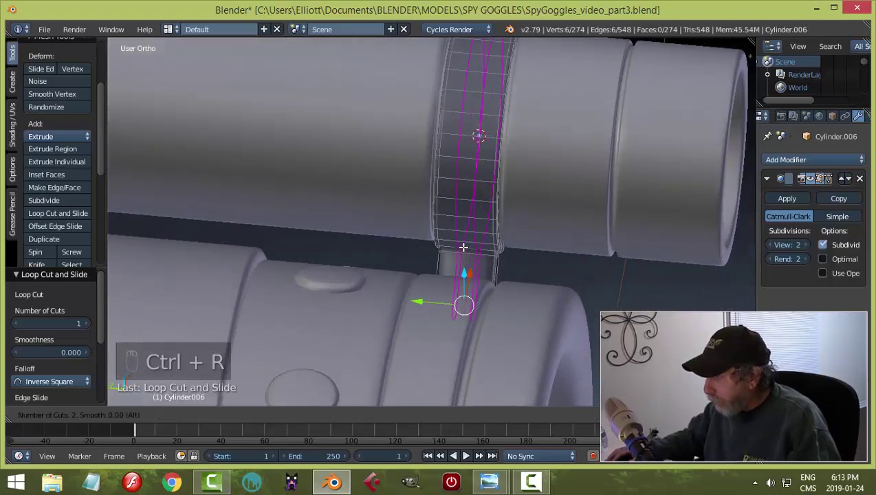
key("s")
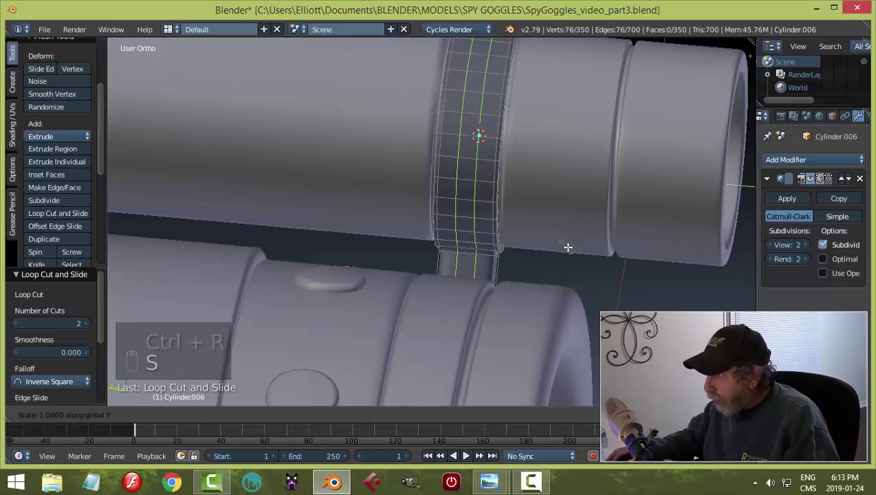
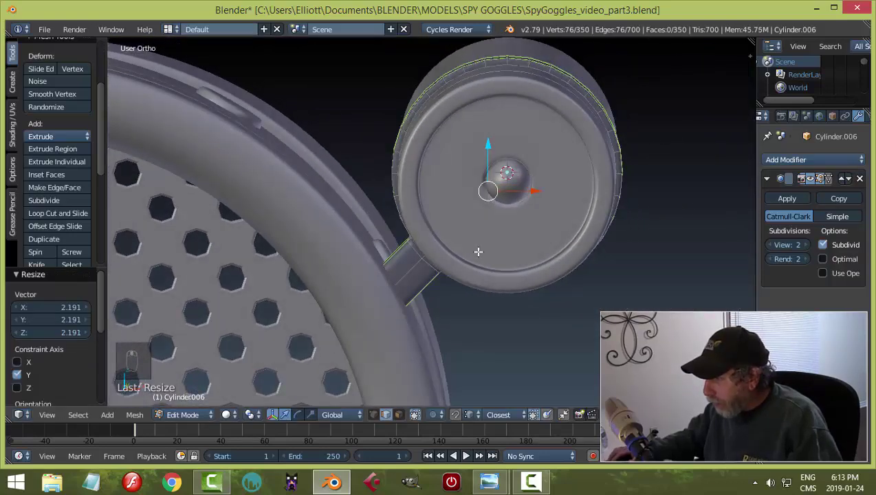
key("a")
key("Tab")
middle_click(456, 251)
key("a")
left_click(483, 199)
left_click_drag(484, 206, 560, 276)
left_click_drag(572, 268, 608, 267)
left_click_drag(583, 277, 556, 281)
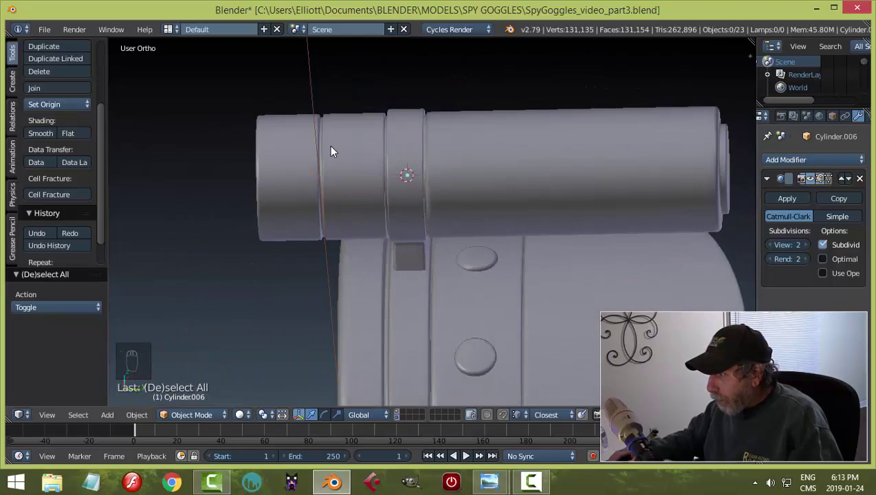
Step: Reveal all hidden parts, then hide everything except the ring collar
middle_click(459, 222)
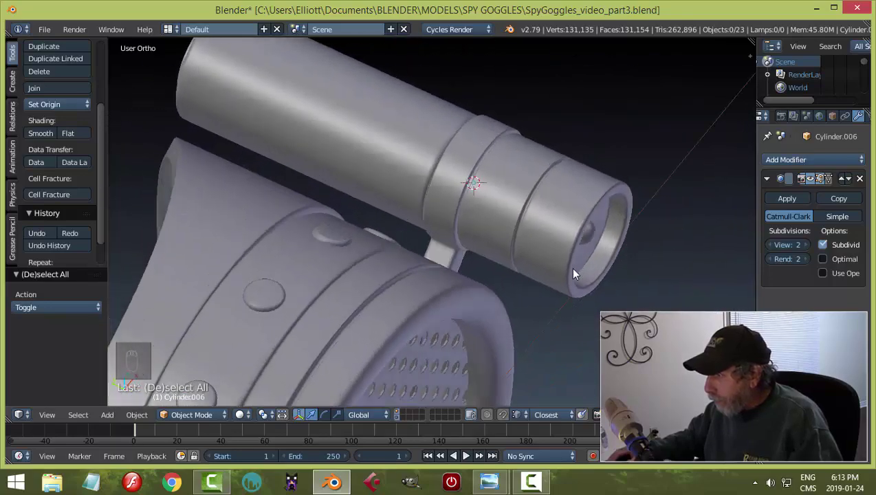
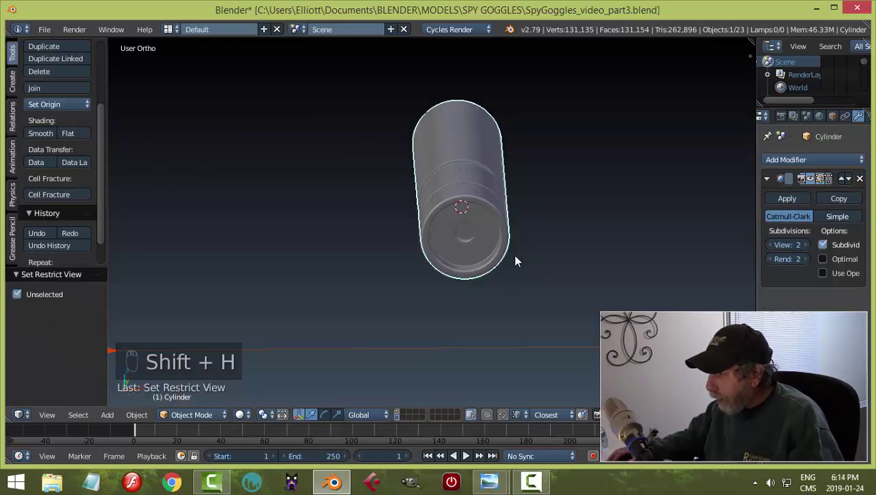
key("alt+h")
key("a")
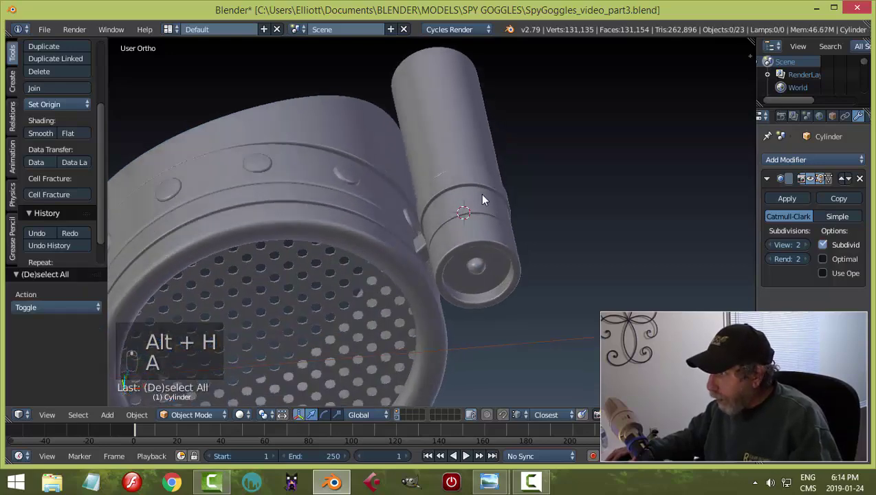
left_click_drag(485, 196, 515, 226)
left_click_drag(515, 226, 459, 232)
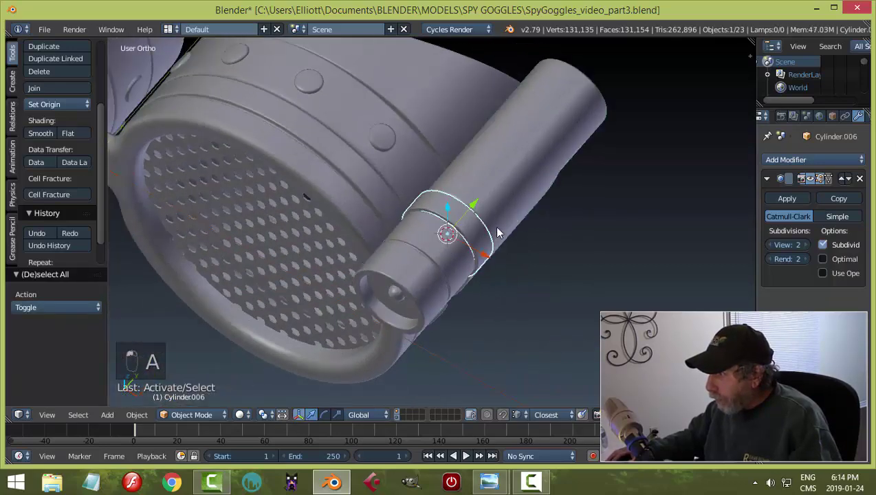
left_click_drag(505, 234, 471, 242)
key("shift+h")
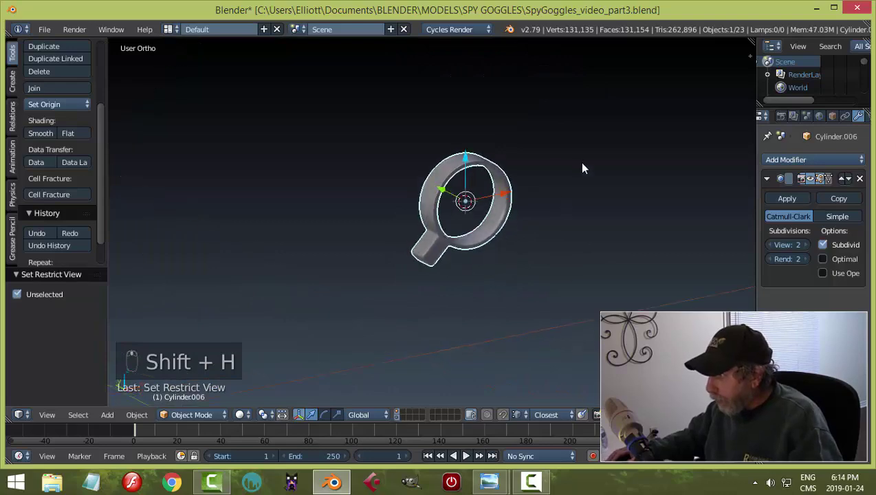
Step: Delete the mounting tab's end face (Only Faces) leaving it open, then unhide the whole goggles
key("Tab")
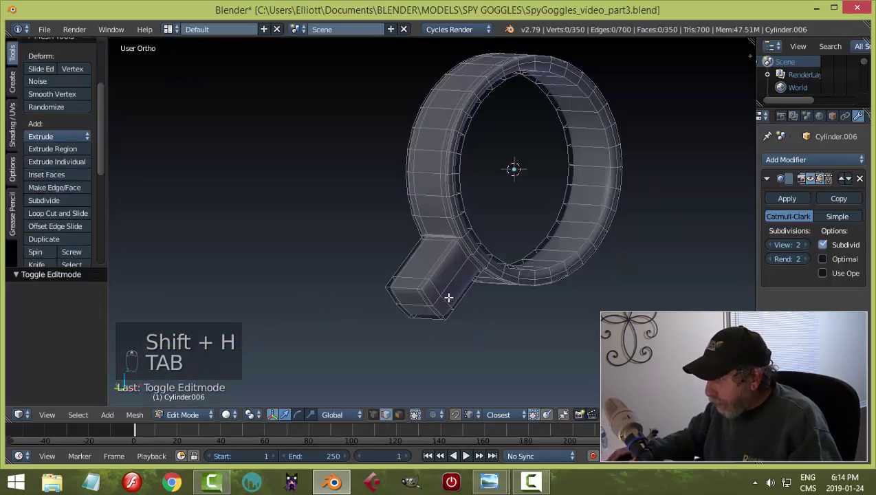
key("ctrl+Tab")
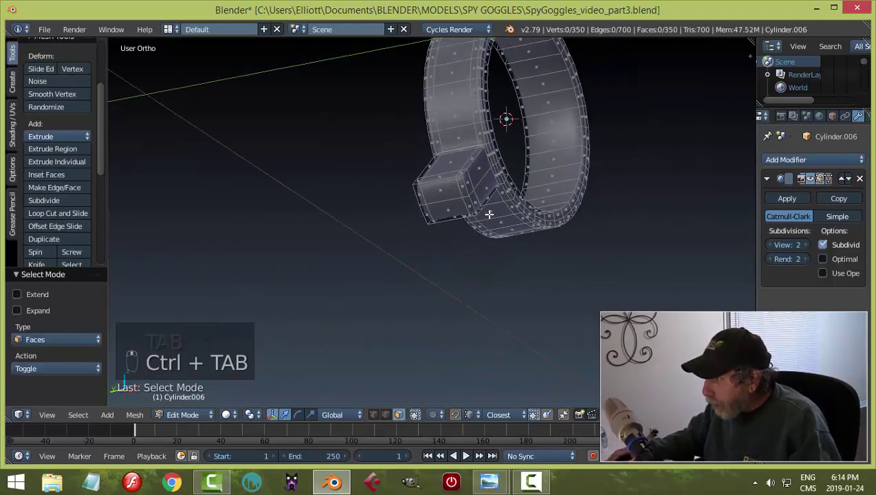
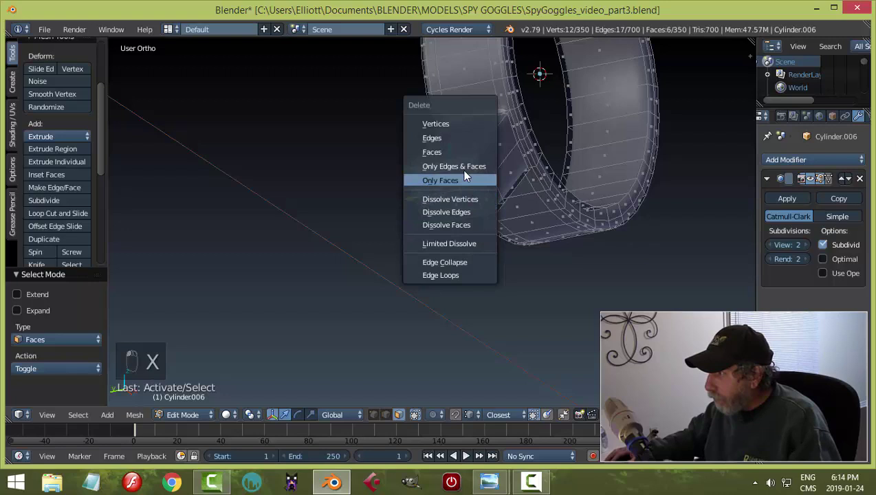
key("Tab")
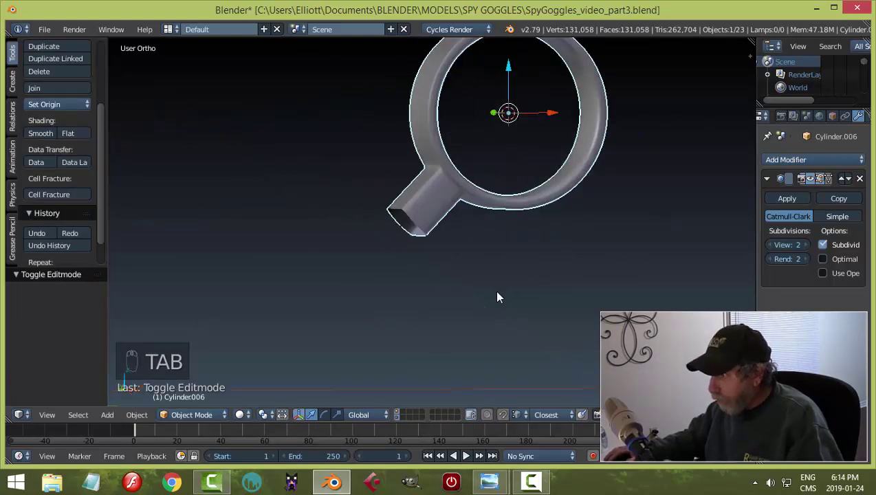
key("alt+h")
key("a")
left_click_drag(536, 272, 470, 300)
middle_click(465, 303)
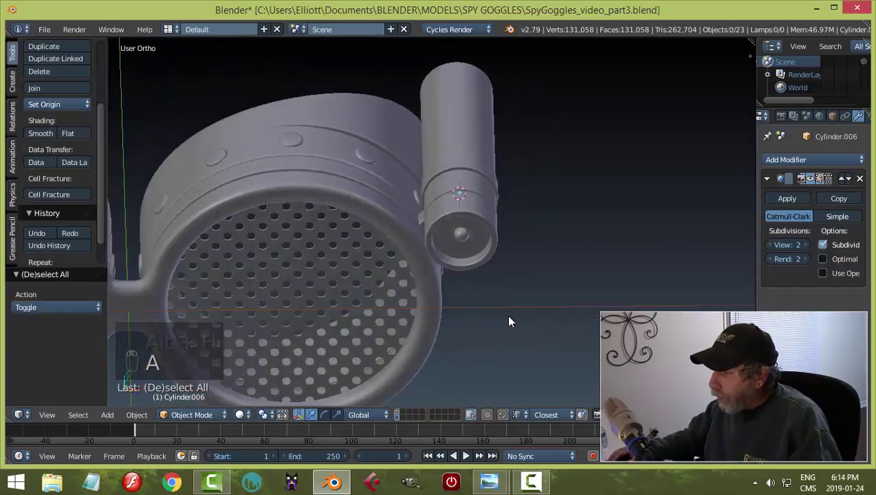
Step: Save over the file, then separate the eyepiece frame's inner edge loop into its own object
key("ctrl+s")
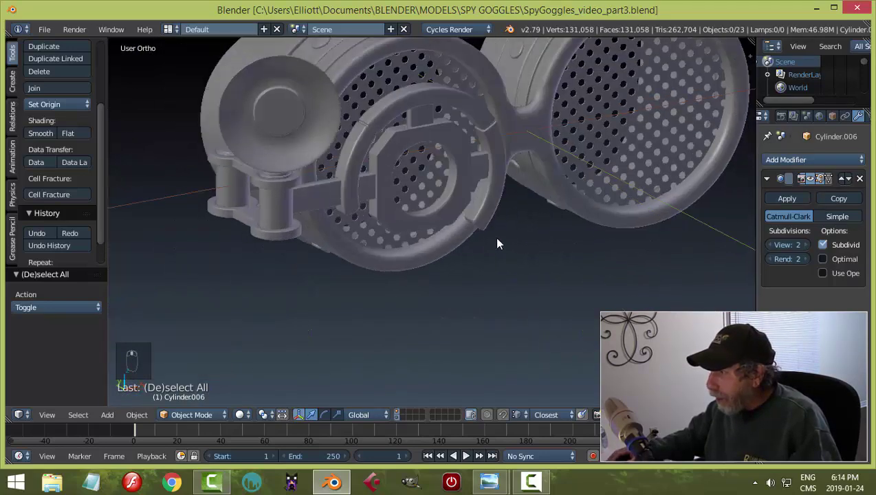
left_click_drag(445, 247, 494, 273)
left_click_drag(494, 273, 500, 261)
key("Tab")
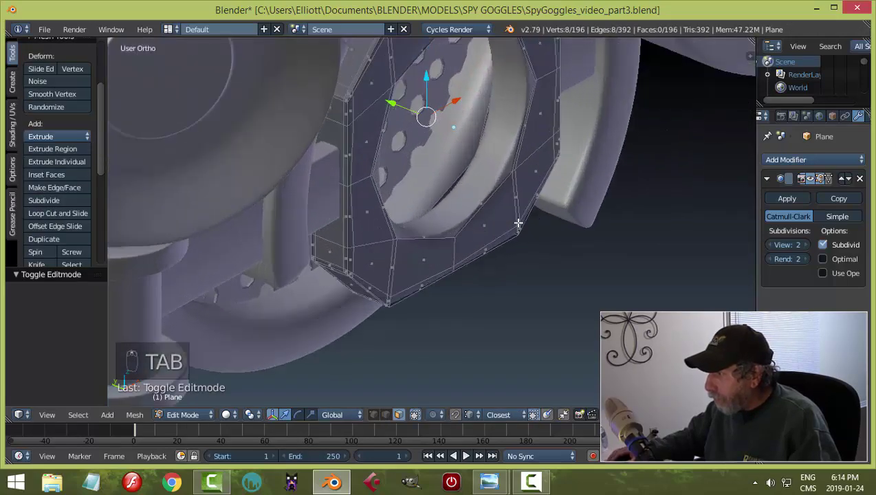
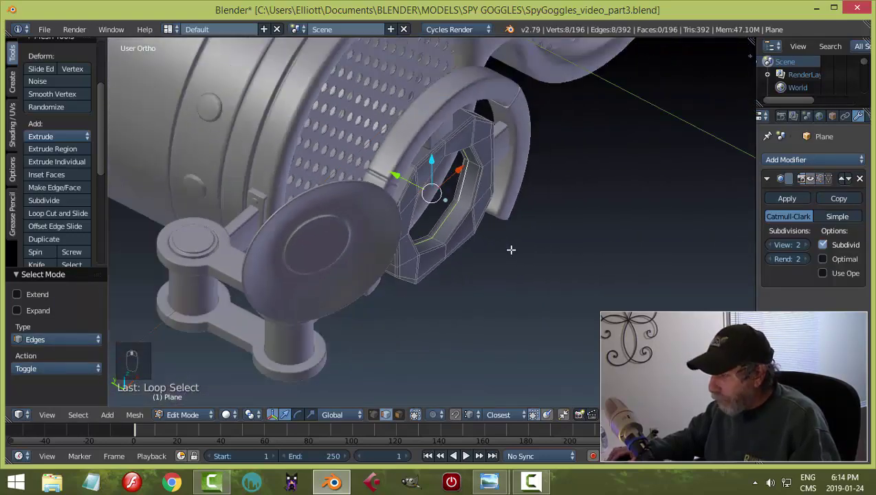
key("shift+d")
key("p")
key("Tab")
Step: Grid-fill the separated loop into a flat lens disc closing the frame's opening
left_click_drag(451, 221, 62, 108)
left_click_drag(62, 108, 476, 261)
left_click_drag(476, 261, 457, 228)
key("Tab")
key("a")
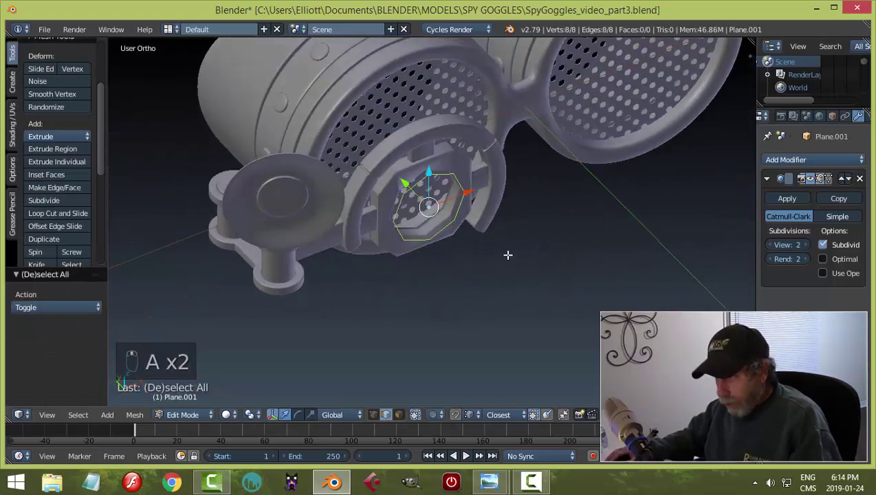
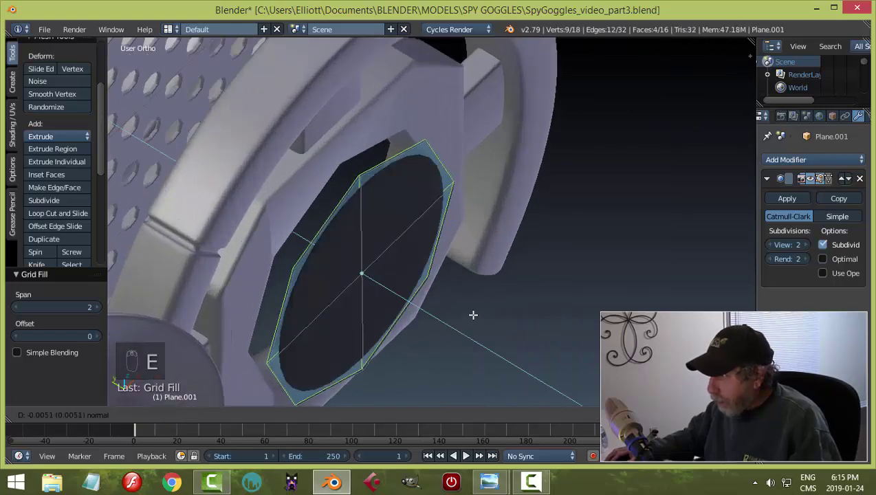
key("Tab")
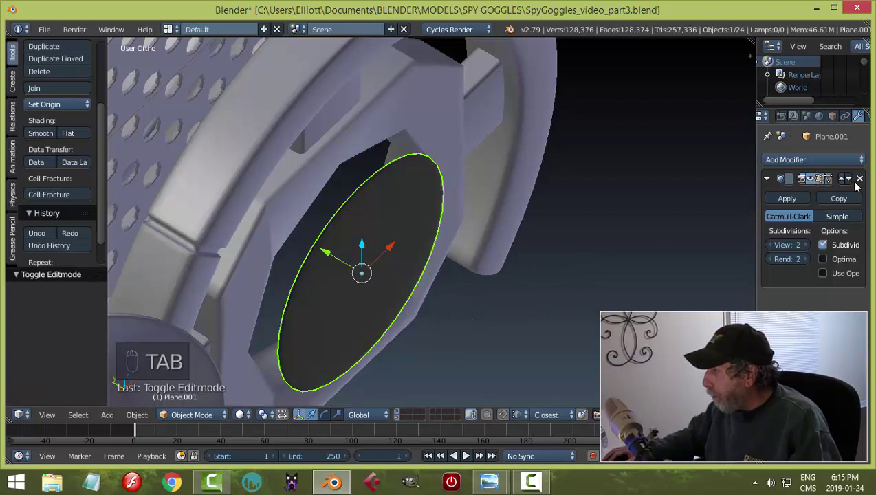
Step: Remove the Subsurf modifier from the lens disc so it stays flat
left_click_drag(867, 181, 552, 238)
left_click_drag(552, 238, 284, 206)
left_click_drag(285, 206, 718, 159)
left_click_drag(449, 196, 412, 240)
key("a")
left_click_drag(381, 215, 411, 216)
key("Tab")
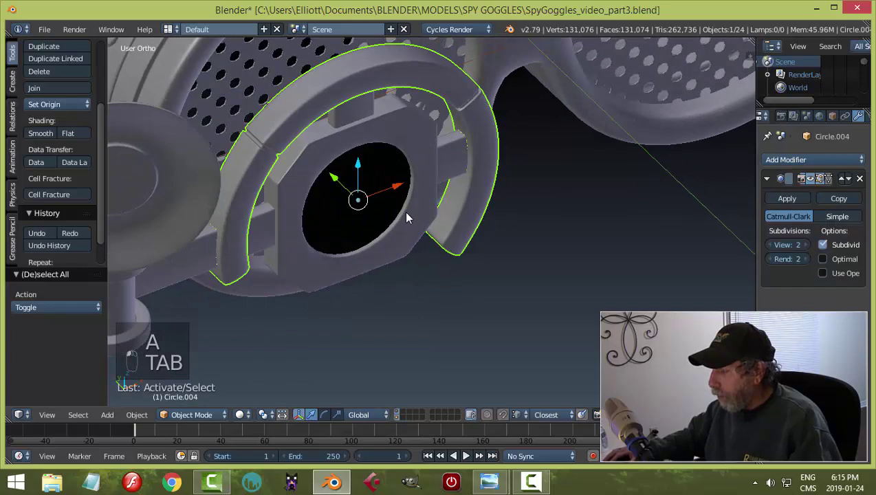
Step: Recalculate the disc's normals, finish editing and deselect to view the whole goggles
key("Tab")
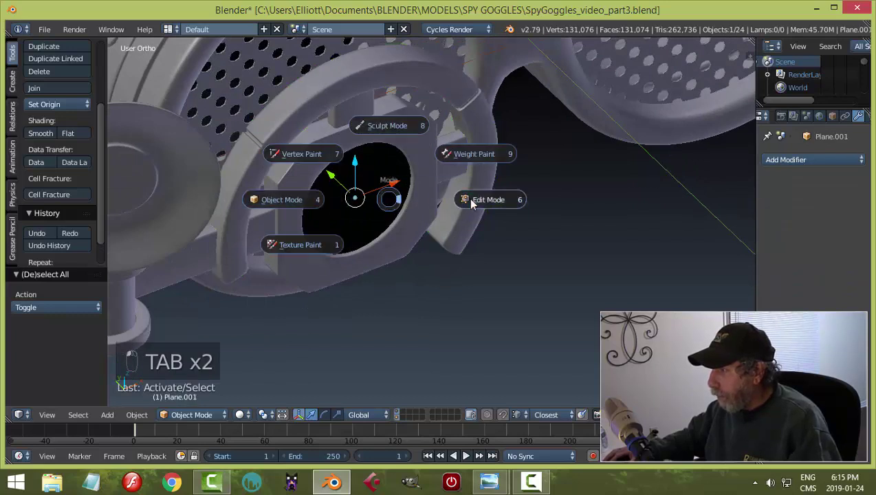
key("a")
key("a")
key("ctrl+n")
key("a")
key("Tab")
key("a")
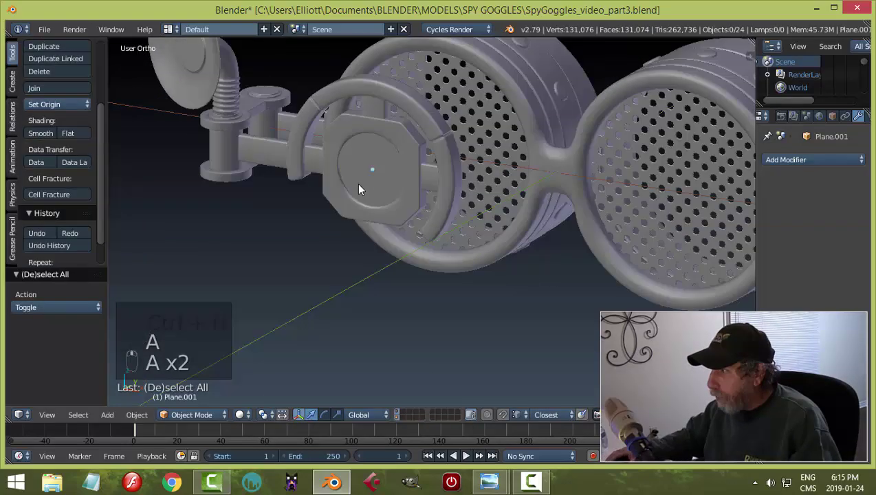
left_click_drag(385, 148, 372, 135)
key("a")
left_click_drag(375, 136, 471, 150)
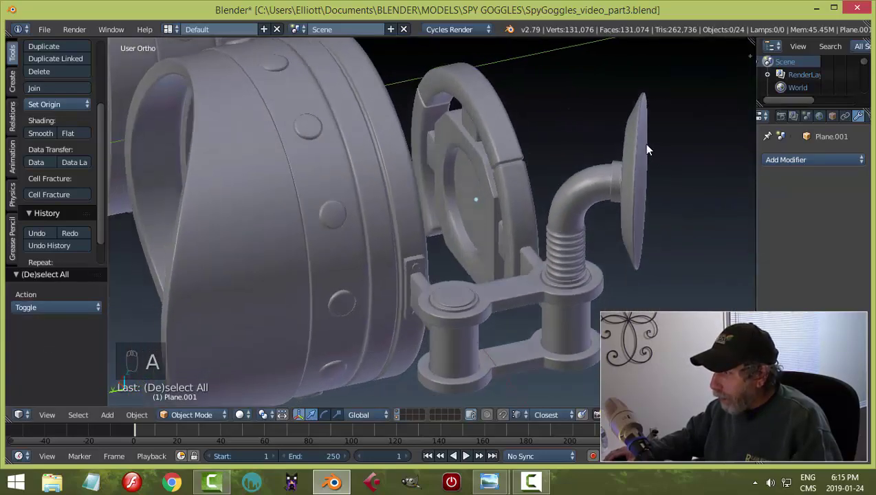
Step: Save the goggles as the new part3b version and add a small scaled-down cube beside the lens housing
key("ctrl+s")
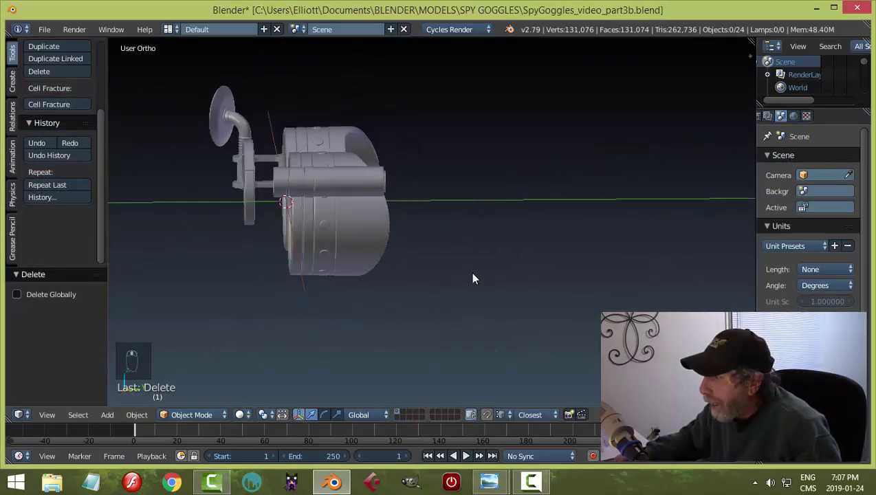
key("a")
key("x")
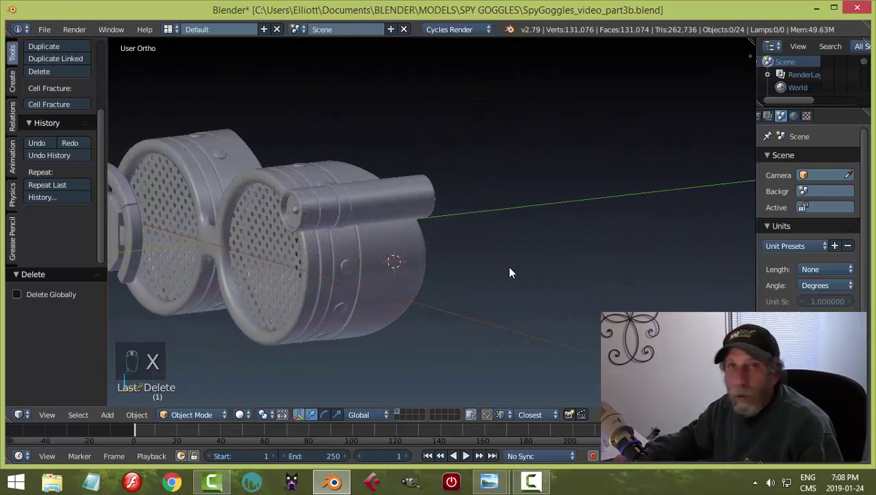
key("shift+a")
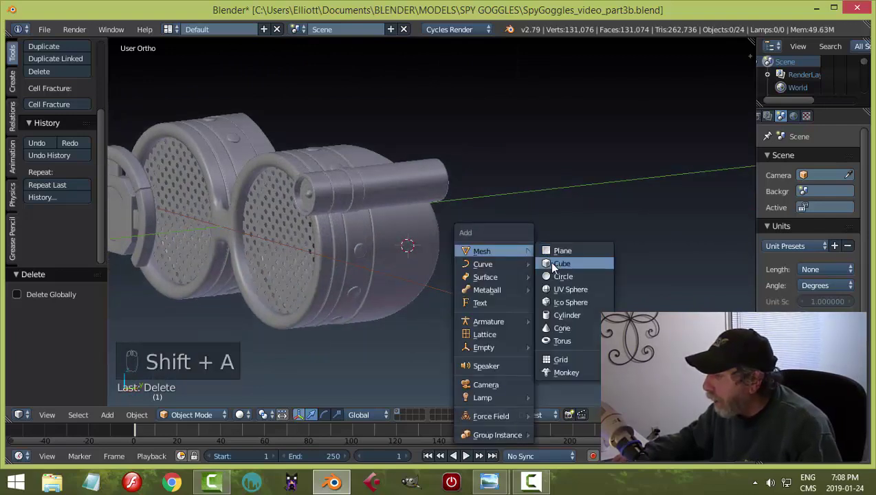
key("Tab")
key("s")
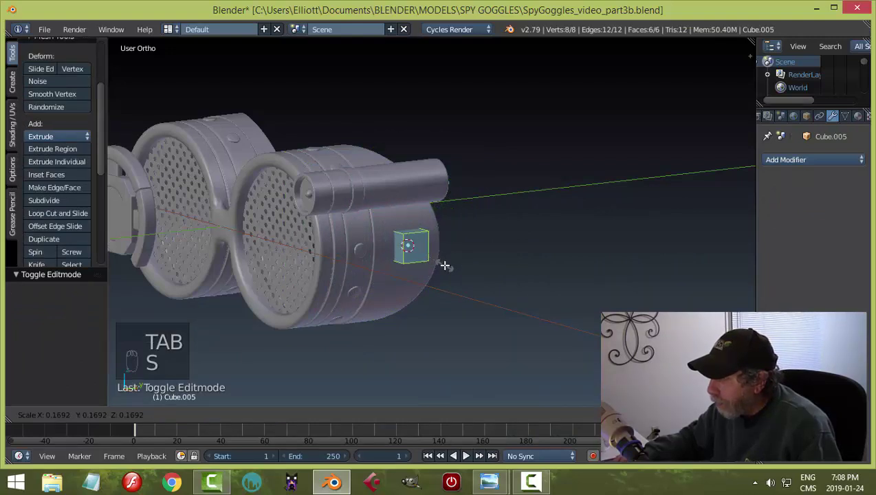
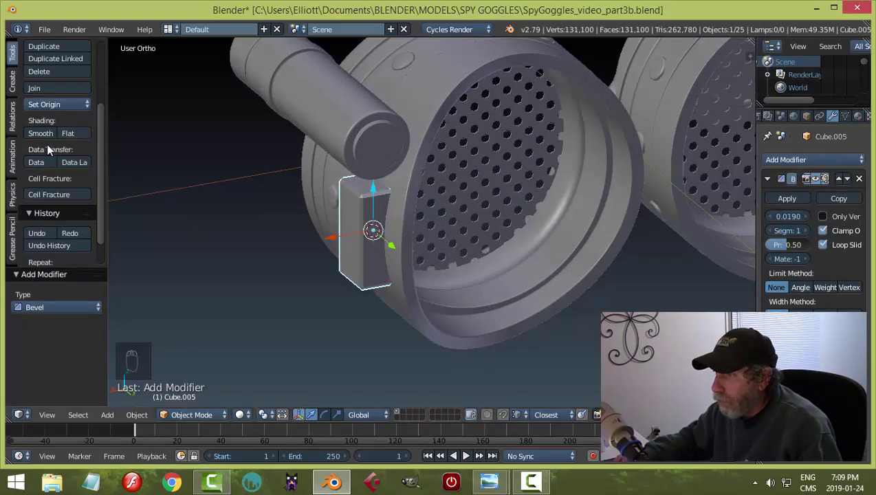
Step: Give the block smooth shading with bevelled edges (2 segments) and squeeze it thinner along one axis
left_click(44, 142)
key("a")
left_click_drag(315, 243, 479, 254)
left_click_drag(480, 254, 495, 250)
key("a")
left_click_drag(495, 249, 524, 236)
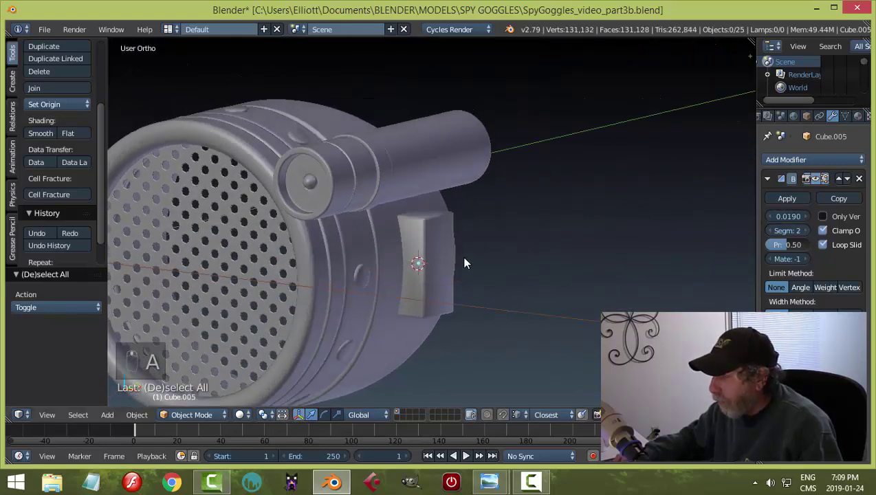
left_click_drag(441, 250, 532, 244)
middle_click(532, 243)
left_click_drag(532, 243, 542, 250)
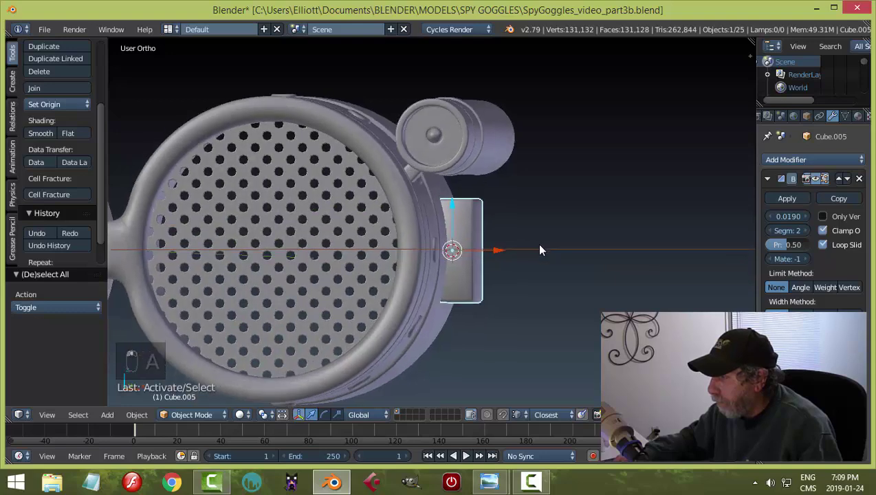
middle_click(521, 253)
Step: Scale the bevelled block along X and Z so it becomes slimmer and shorter
middle_click(528, 256)
key("s")
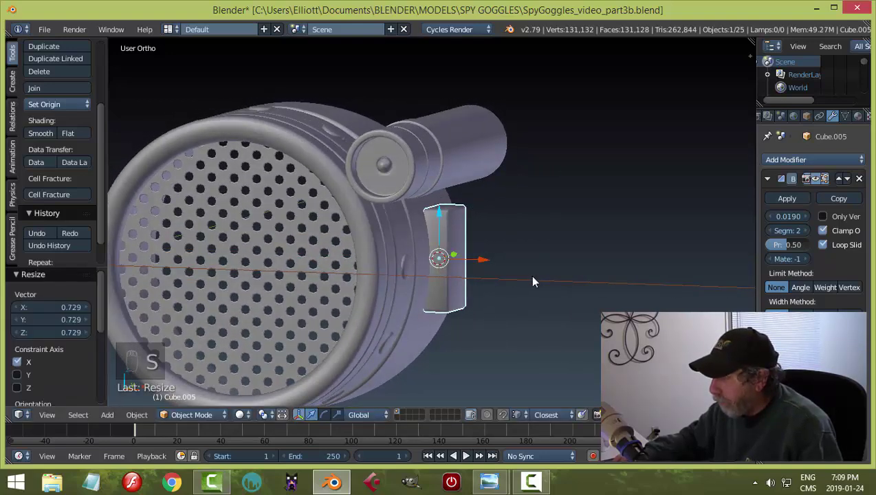
key("s")
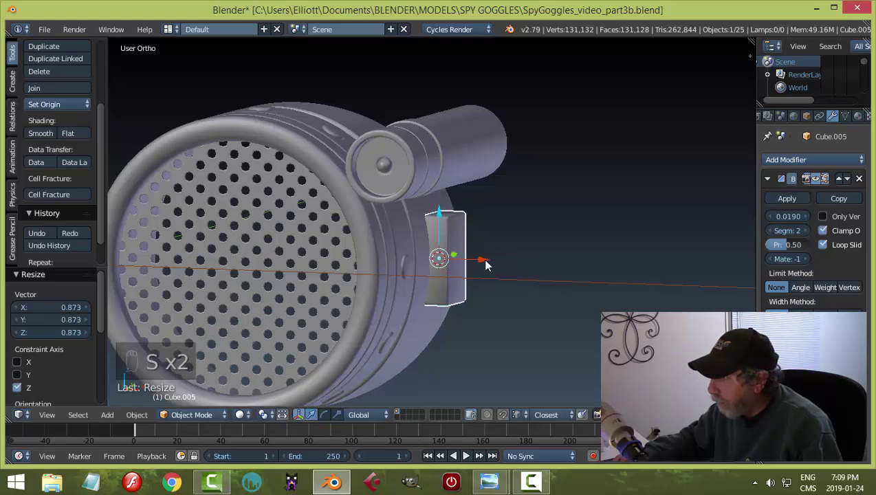
key("a")
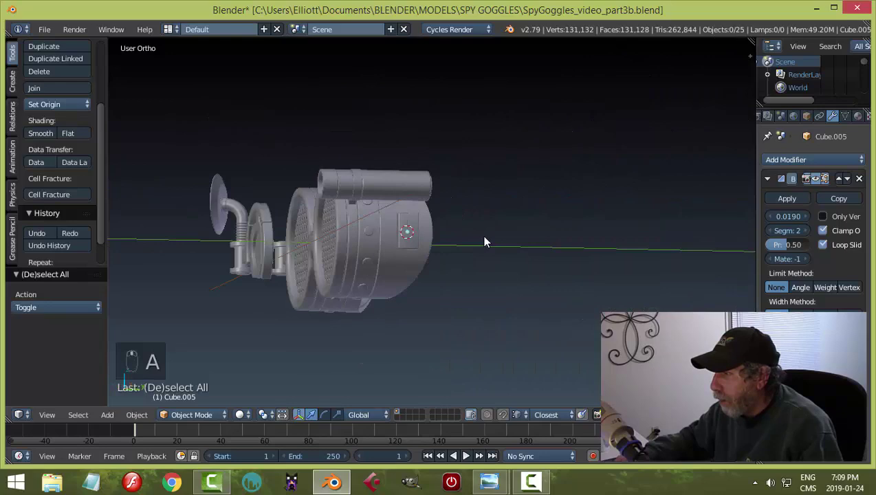
Step: Snap the 3D cursor to the selected block's centre with Cursor to Selected
left_click_drag(483, 286, 411, 241)
left_click_drag(411, 241, 546, 269)
key("shift+s")
left_click_drag(552, 273, 496, 282)
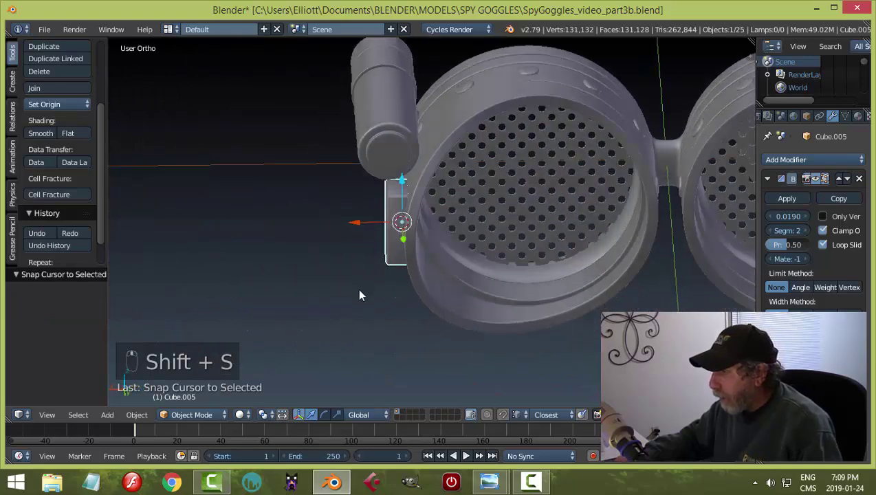
Step: Add a NURBS path at the block, rotate it a quarter turn and move it outward from the lens
key("shift+a")
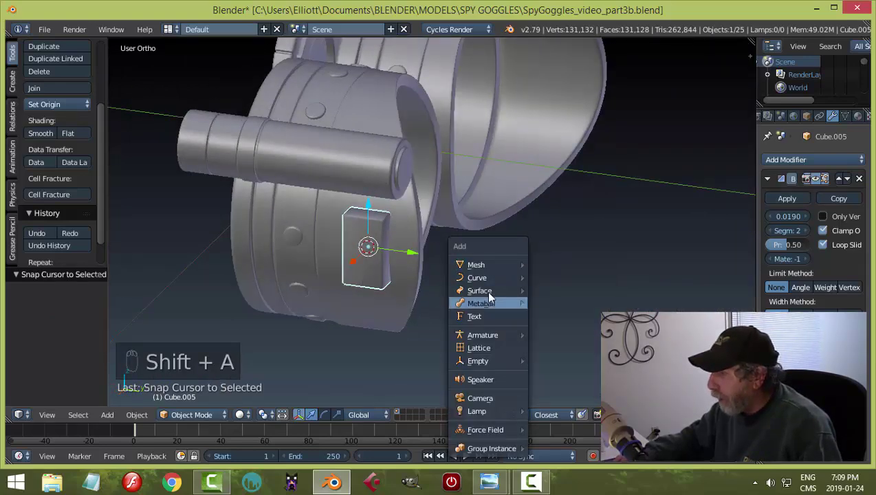
left_click_drag(541, 287, 541, 282)
key("r")
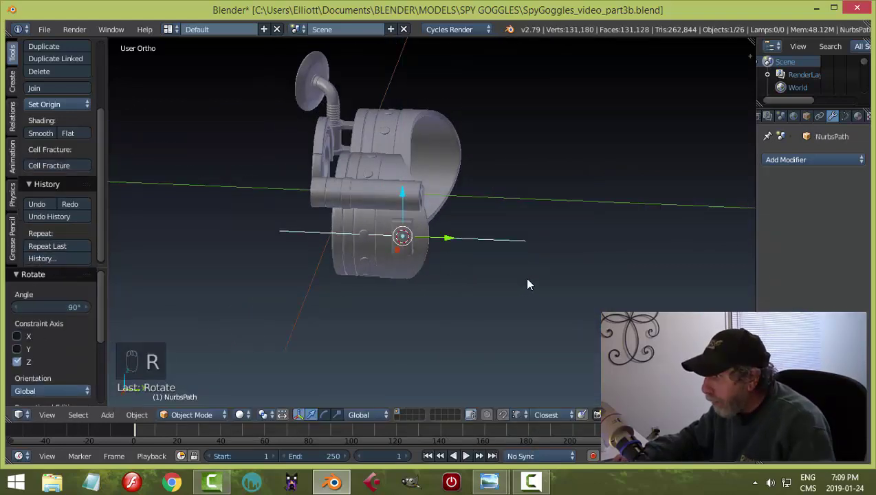
left_click_drag(462, 241, 582, 251)
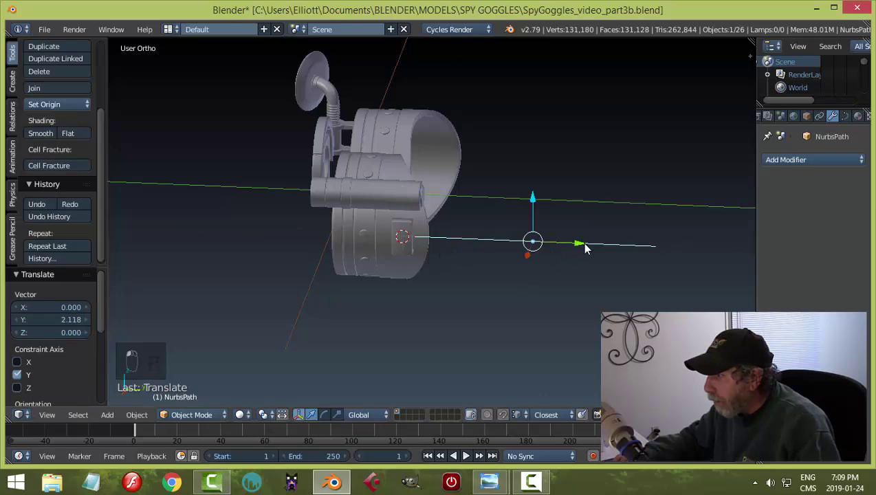
Step: From top view, edit the path's points so its far end bends round into an arc
key("KP_7")
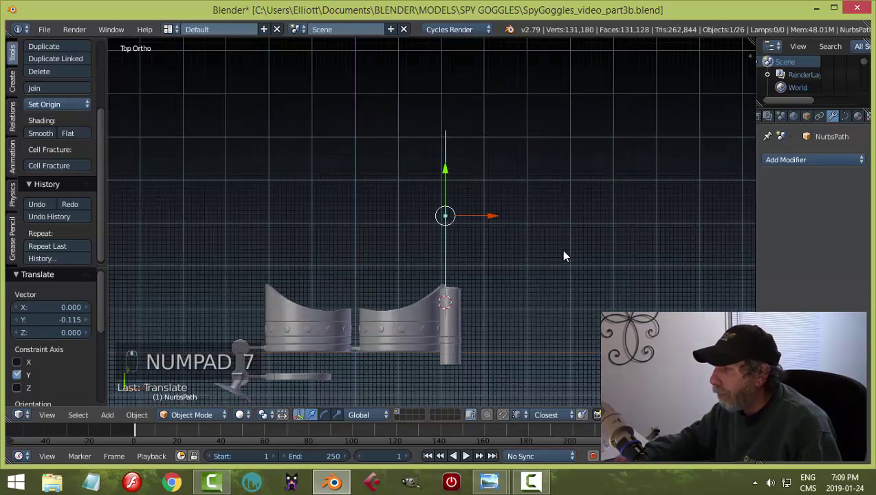
middle_click(525, 244)
left_click_drag(530, 247, 505, 219)
left_click(506, 218)
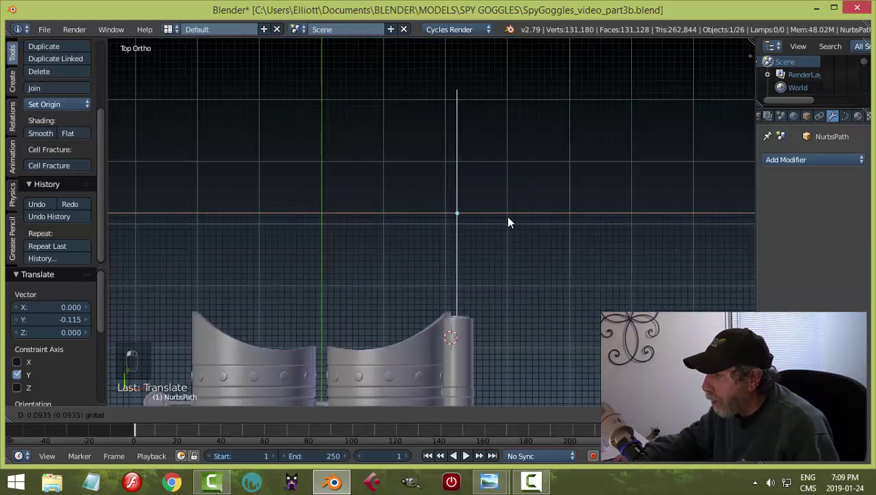
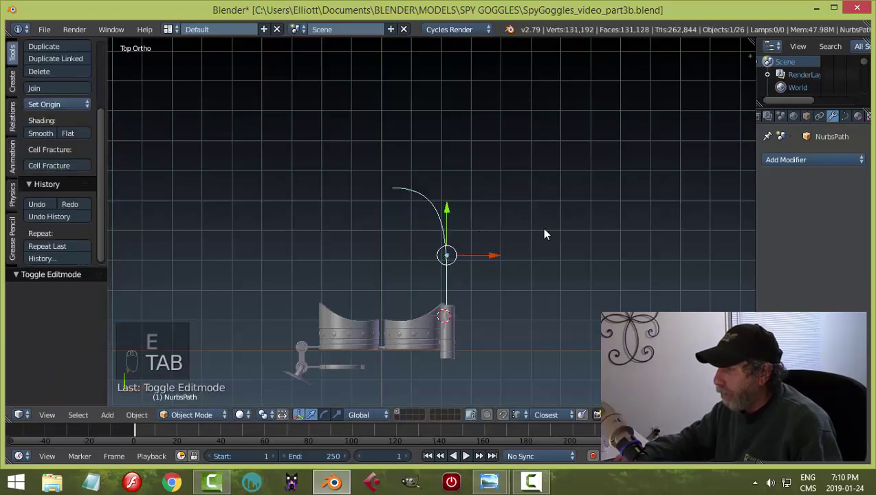
left_click_drag(592, 260, 455, 239)
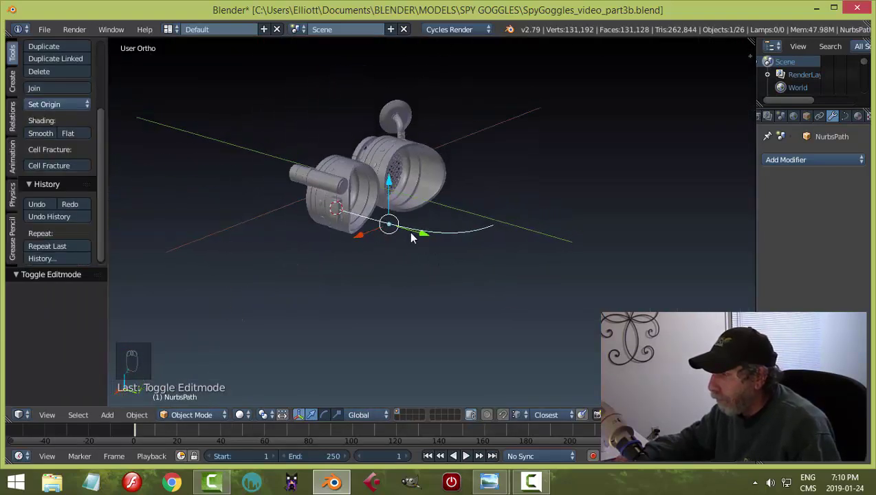
Step: Add a Bezier circle curve to the scene near the strap path
left_click_drag(469, 273, 468, 240)
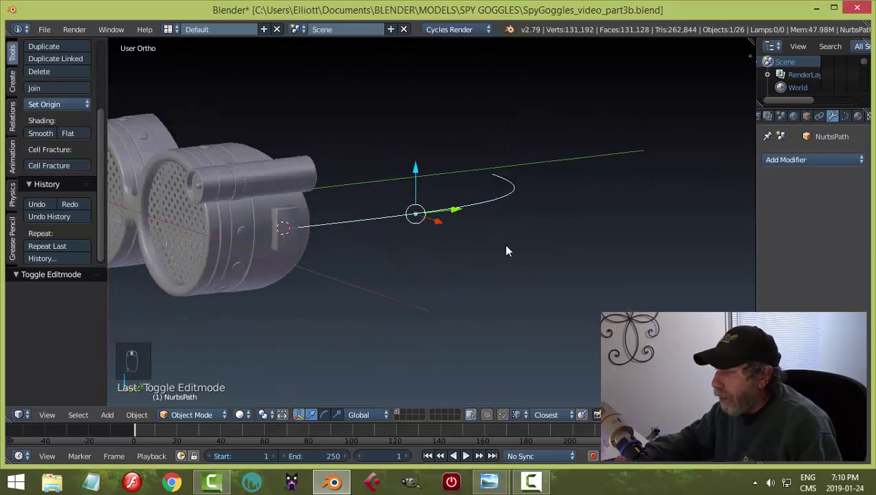
key("shift+a")
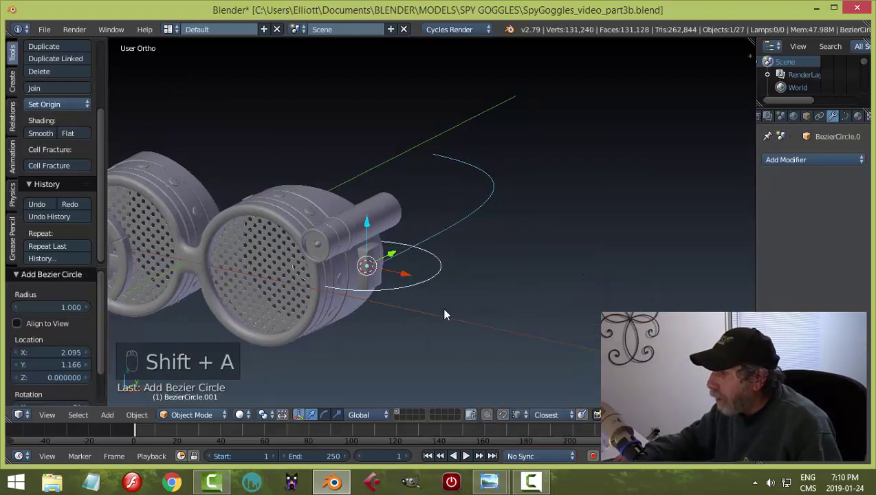
left_click_drag(415, 277, 570, 325)
key("r")
Step: Scale the circle down small in edit mode and place it beside the lens block as a profile
key("Tab")
key("s")
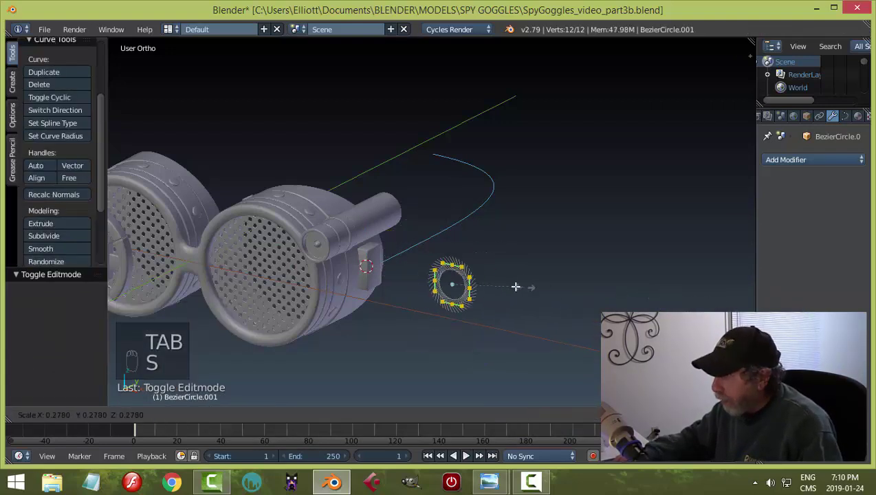
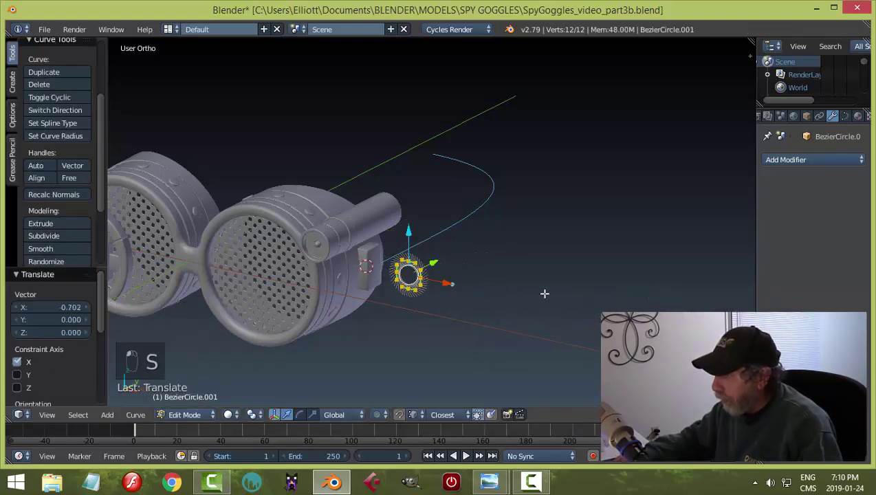
key("Tab")
left_click_drag(561, 275, 541, 280)
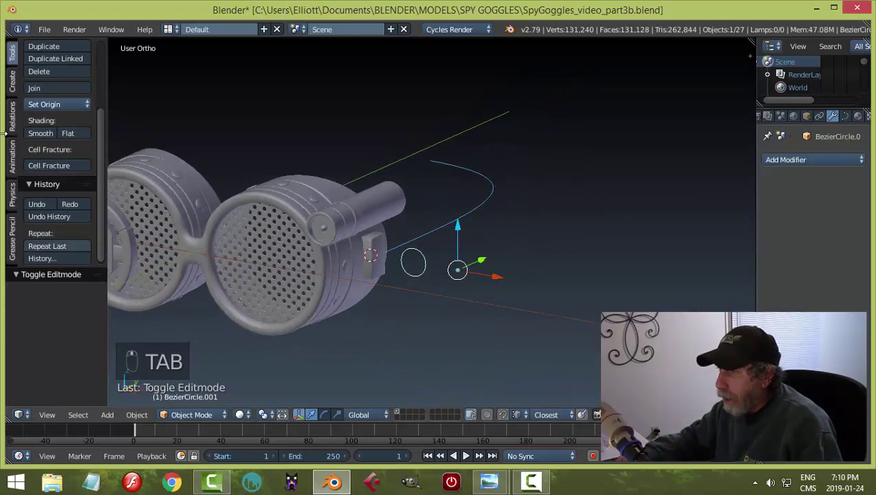
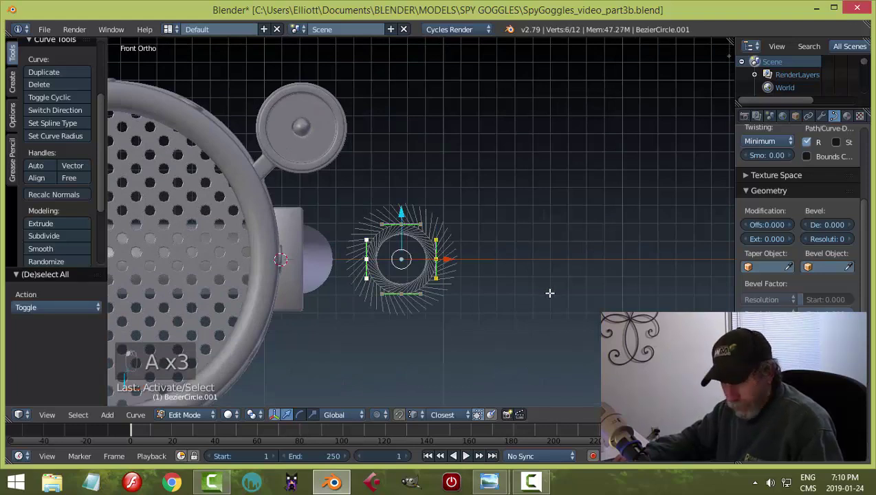
Step: Flatten the circle on X into a narrow oval and set it as the path's Bevel Object
key("s")
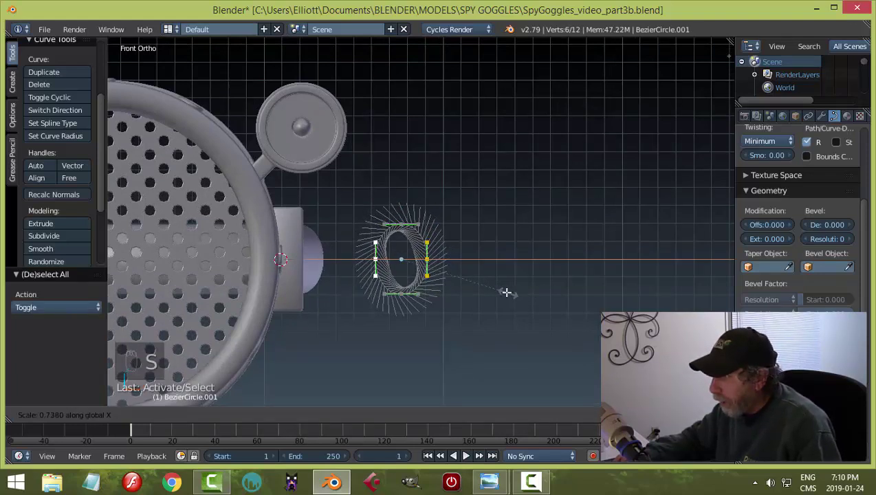
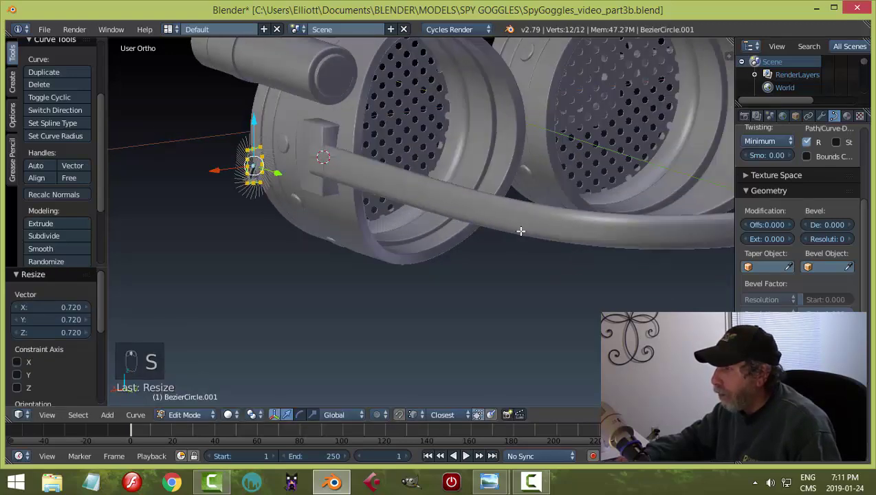
key("Tab")
key("shift+s")
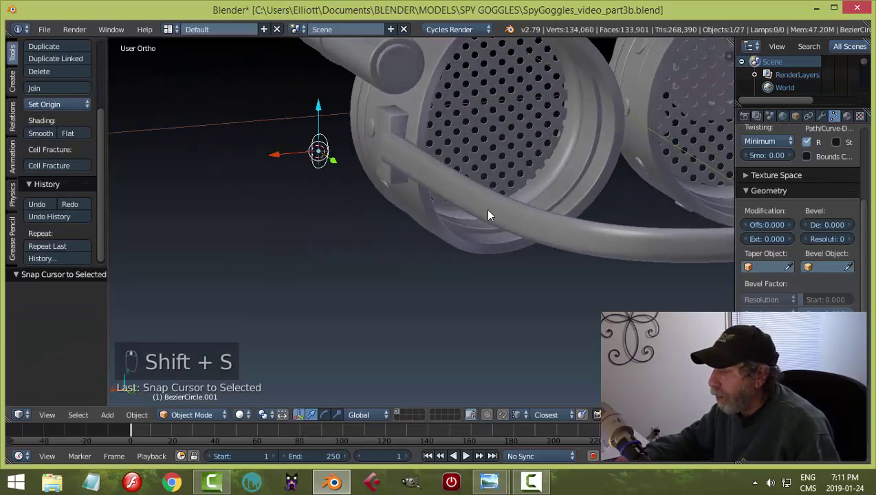
key("s")
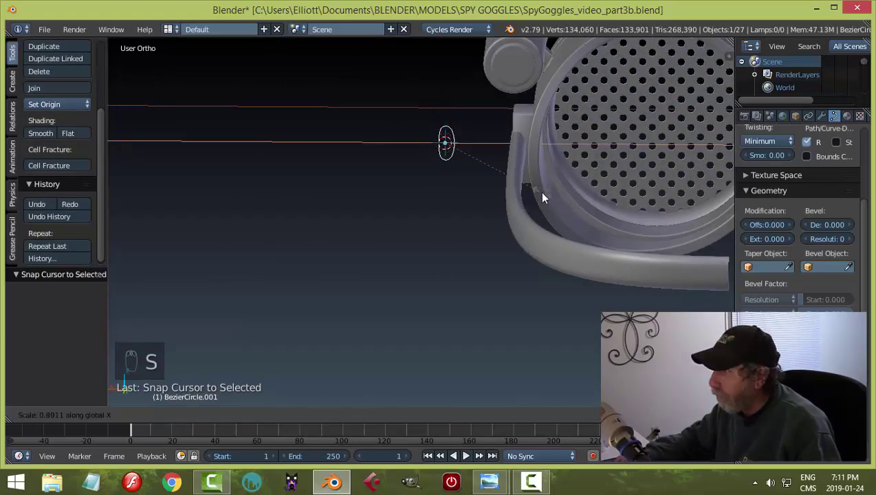
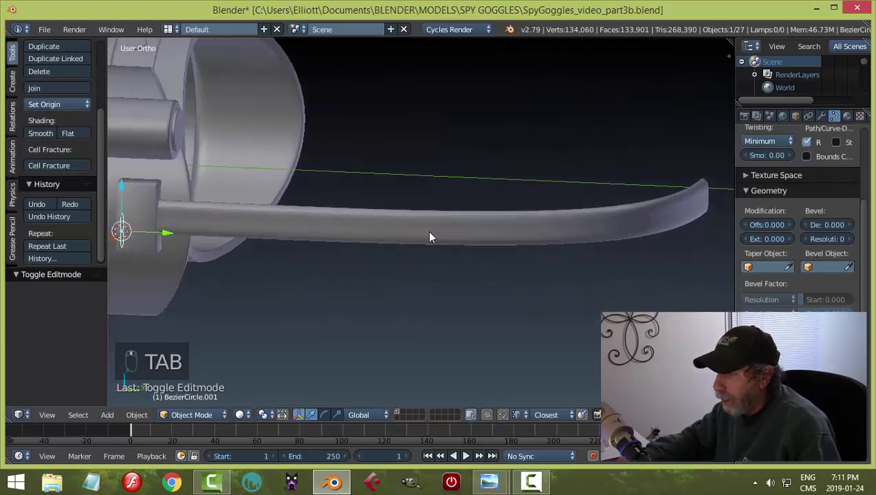
Step: Scale the strap band taller on Z, inspect it from the side, then make it slightly thinner
key("s")
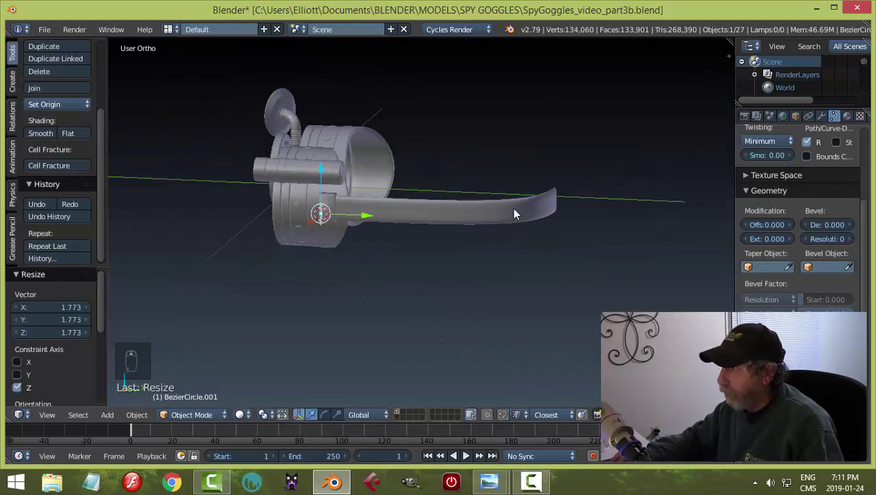
key("a")
key("Tab")
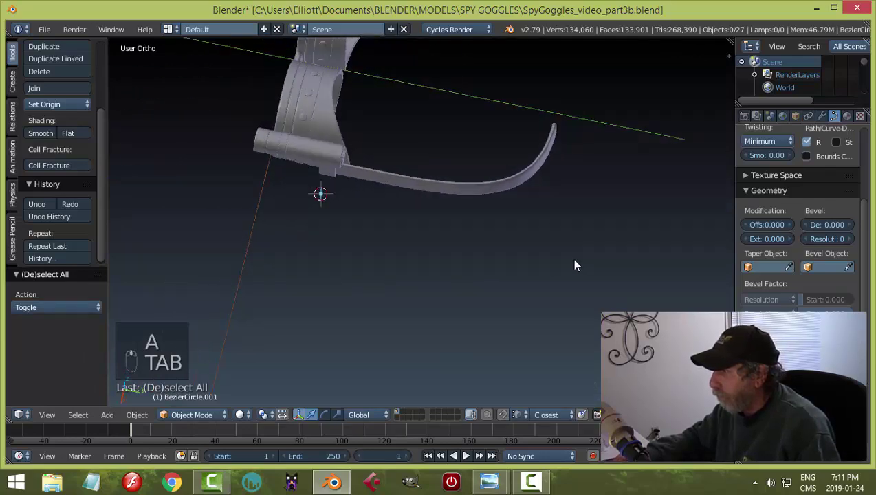
middle_click(500, 216)
middle_click(512, 200)
left_click_drag(379, 258, 452, 290)
left_click_drag(452, 290, 268, 293)
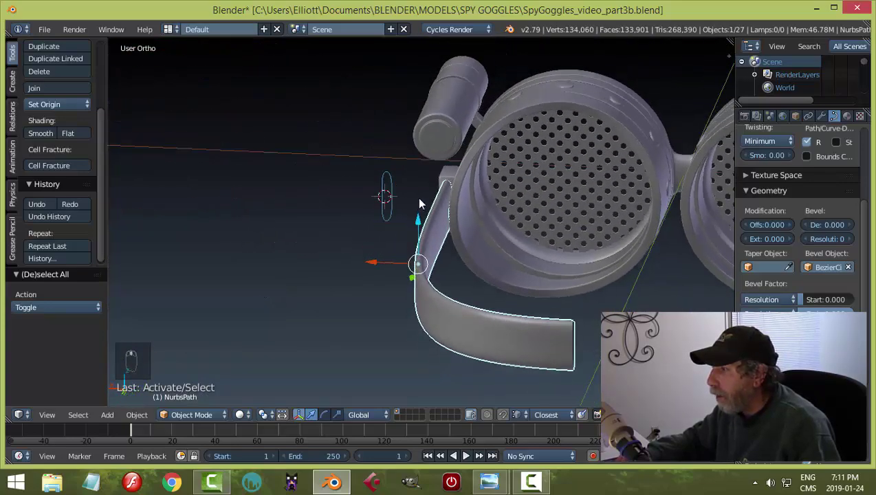
left_click_drag(524, 173, 591, 184)
left_click_drag(633, 214, 463, 214)
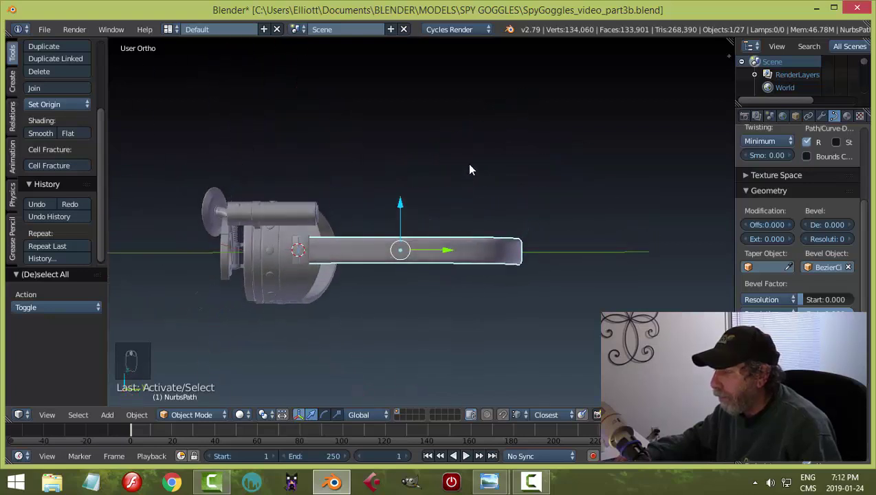
key("s")
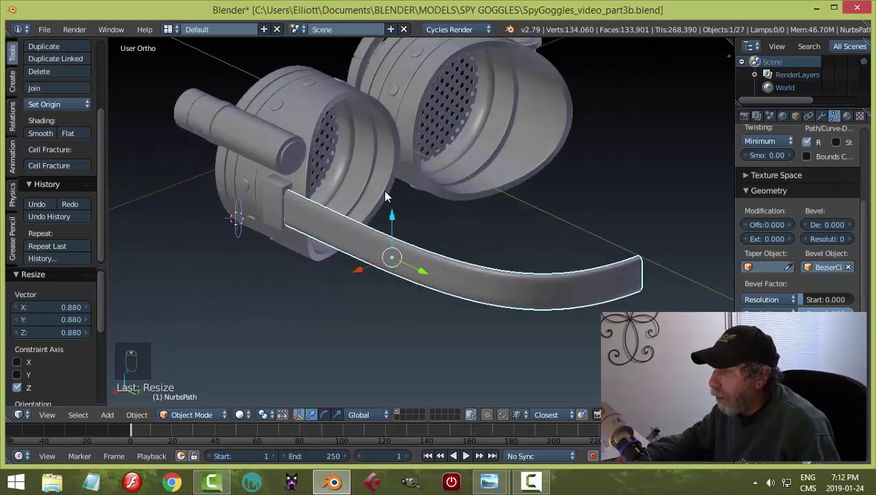
Step: Snap the cursor to the lens and set the strap's origin to the 3D cursor
left_click_drag(319, 132, 429, 188)
left_click_drag(429, 188, 491, 169)
key("shift+s")
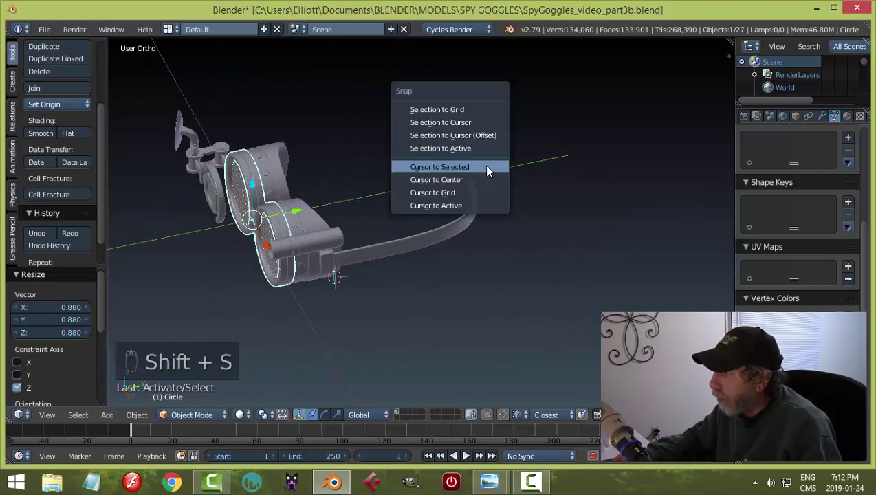
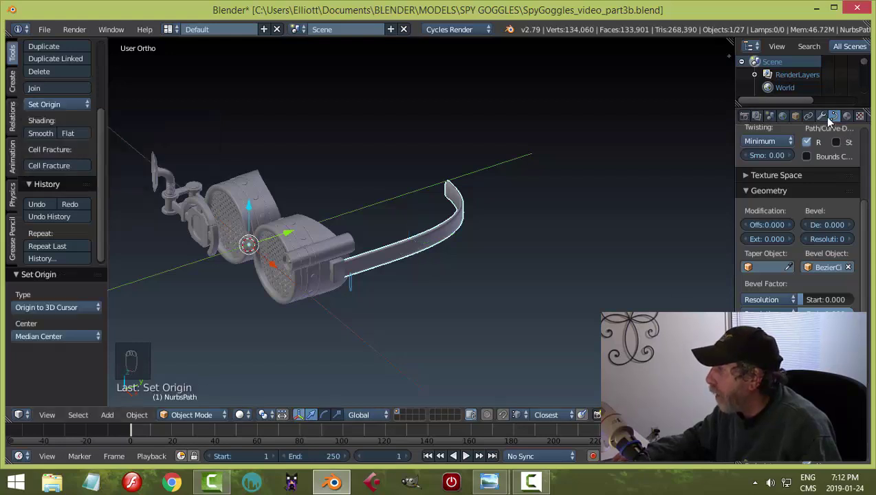
left_click_drag(826, 119, 645, 246)
left_click(788, 302)
Step: Add a Mirror modifier on X so a matching strap appears on the other lens
left_click_drag(862, 303, 488, 223)
left_click_drag(488, 223, 401, 214)
left_click_drag(306, 198, 66, 115)
left_click_drag(67, 116, 607, 231)
key("a")
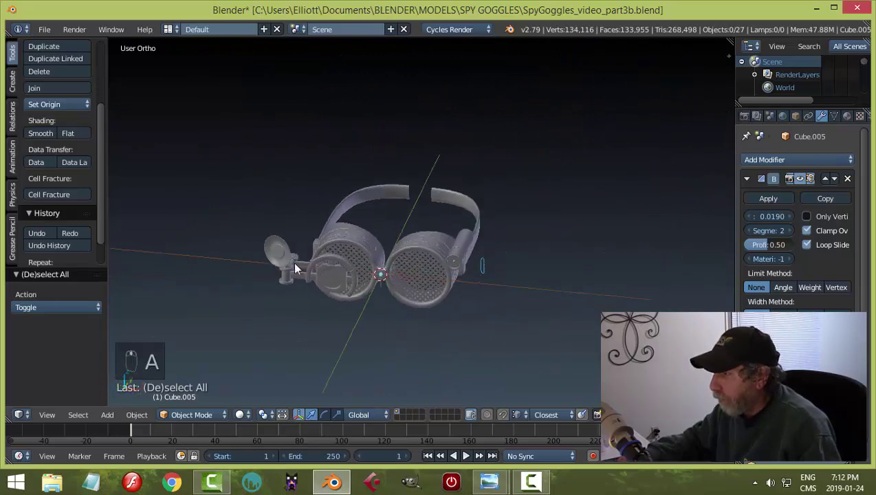
middle_click(318, 341)
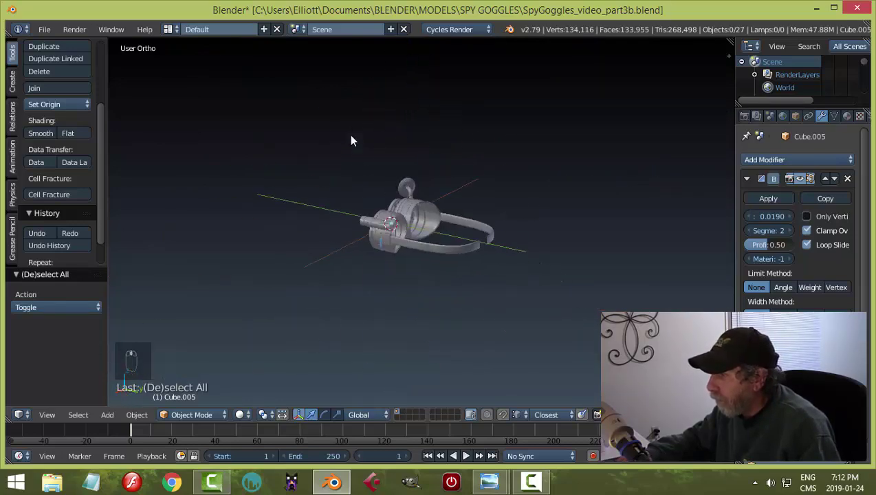
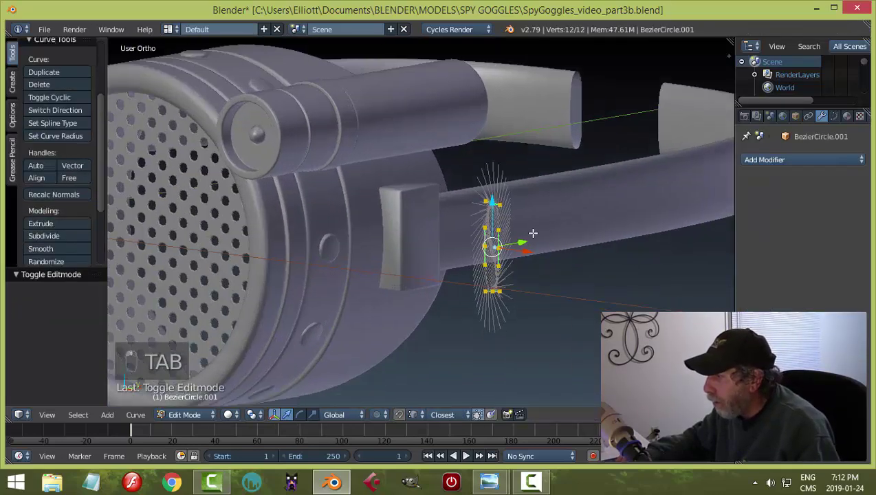
Step: Shift the Bezier profile slightly on X in front view, then select the NurbsPath to edit its points
key("a")
key("KP_1")
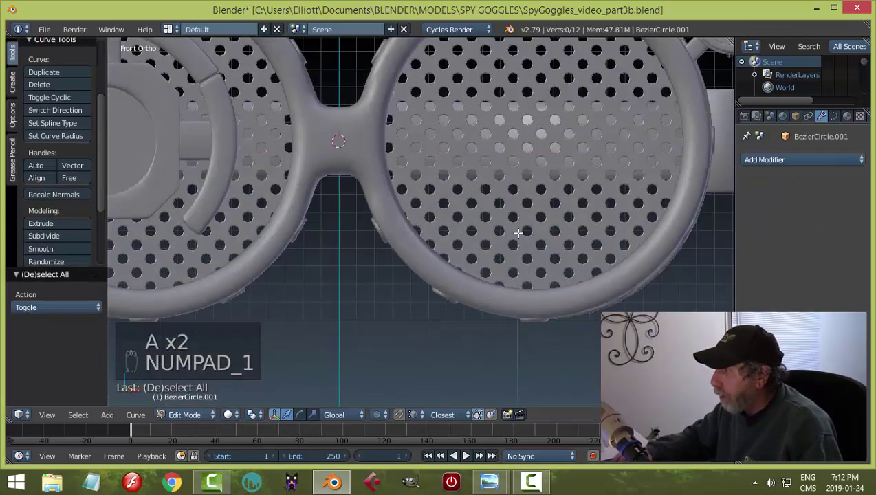
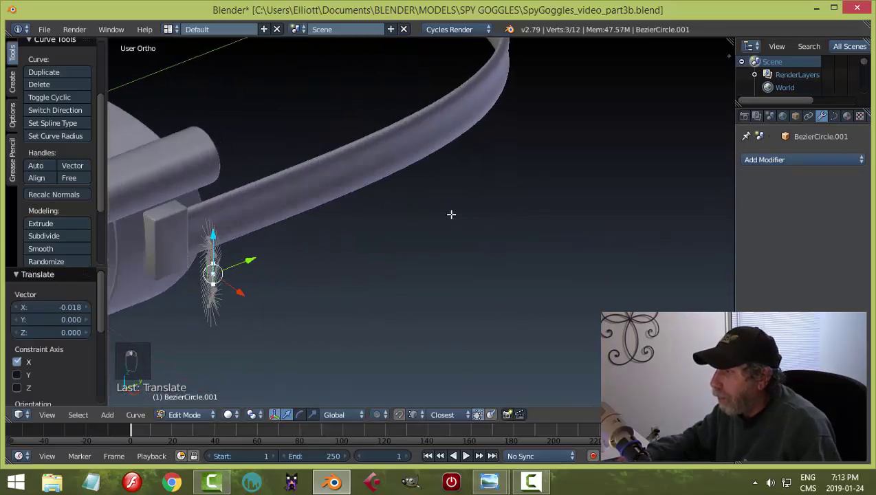
key("Tab")
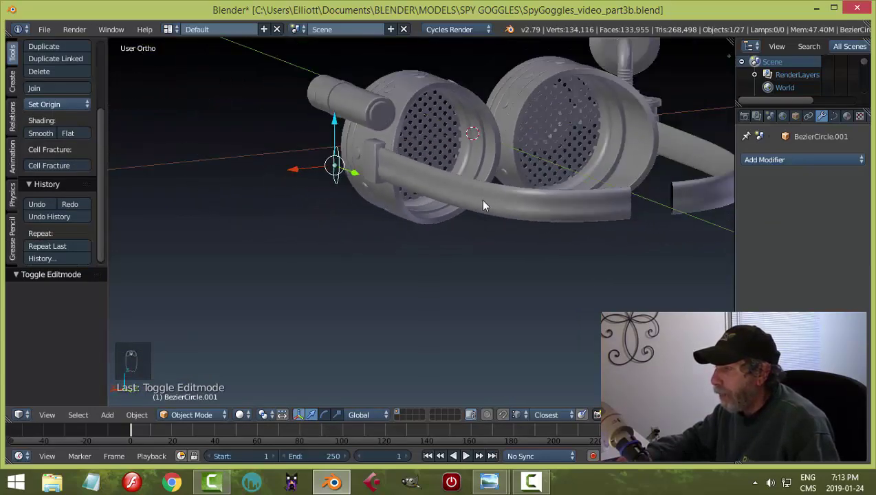
left_click_drag(483, 232, 464, 258)
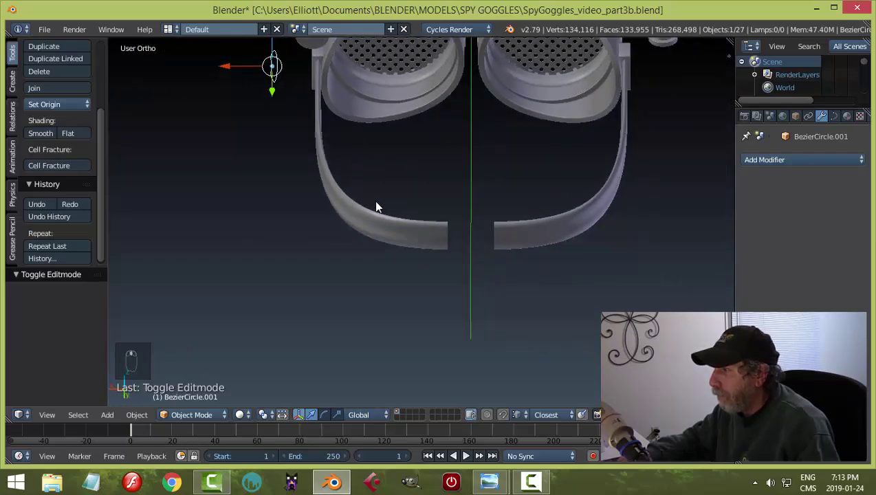
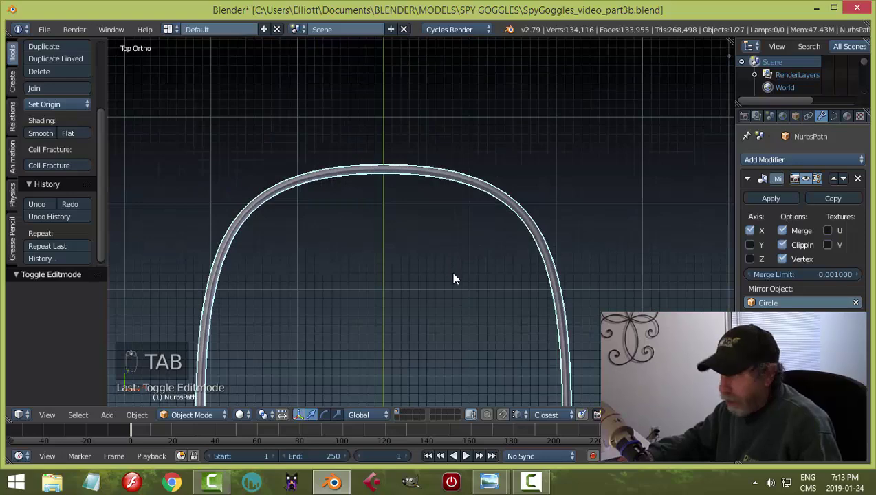
Step: Enable Merge and Clipping on the mirror and move the path end to the centre line so the halves meet
key("a")
middle_click(407, 217)
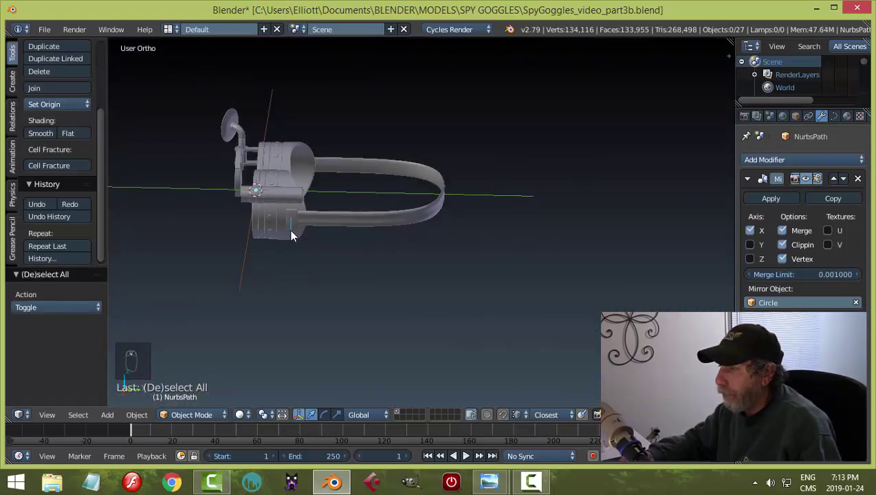
left_click_drag(321, 231, 393, 265)
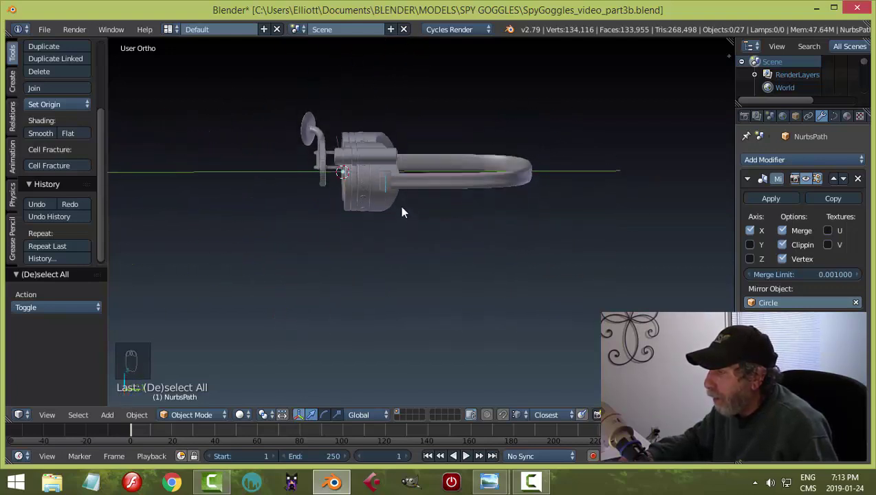
left_click_drag(420, 207, 410, 205)
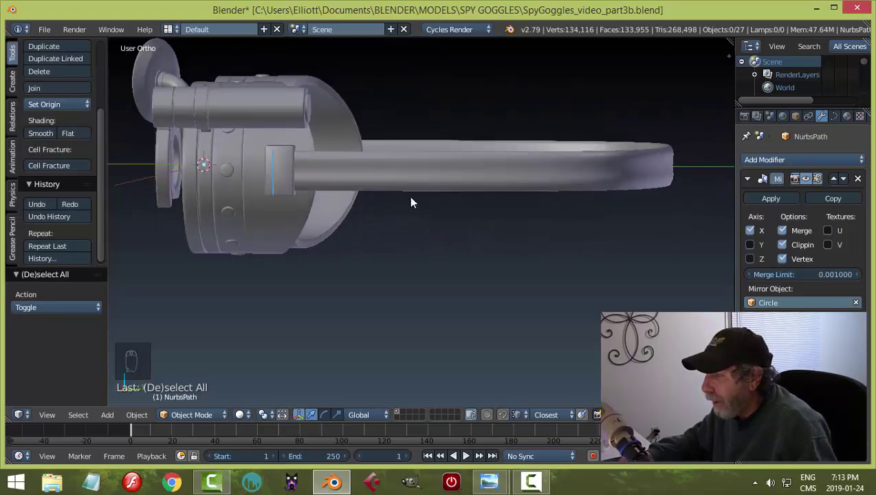